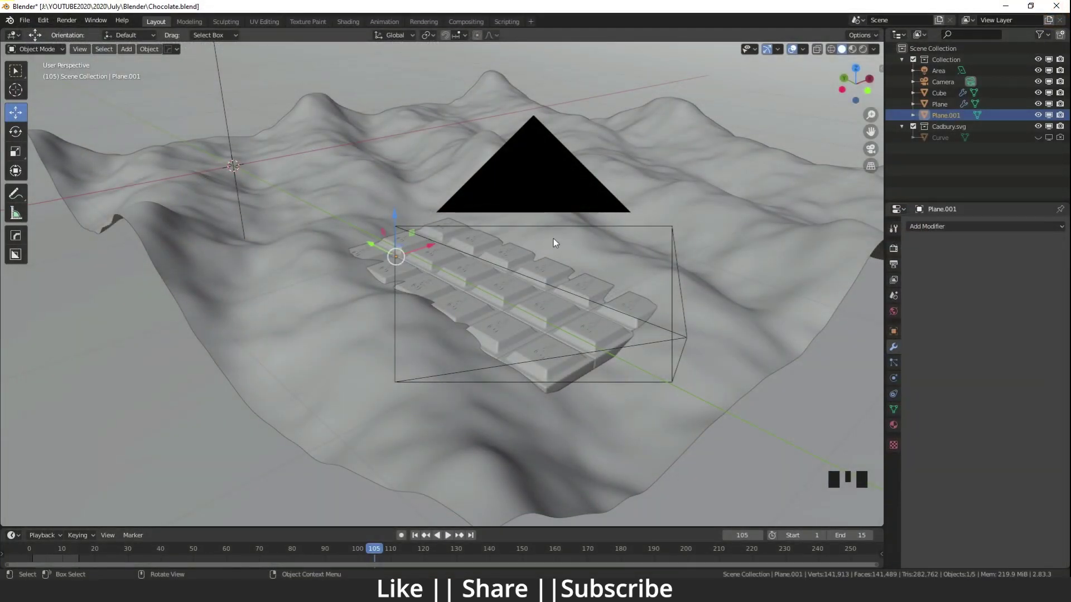
Step: Frame the chocolate bar in the viewport and select the Cube bar object
scroll(down, 3)
drag(587, 297, 800, 54)
click(800, 53)
scroll(down, 3)
drag(598, 314, 464, 294)
scroll(up, 3)
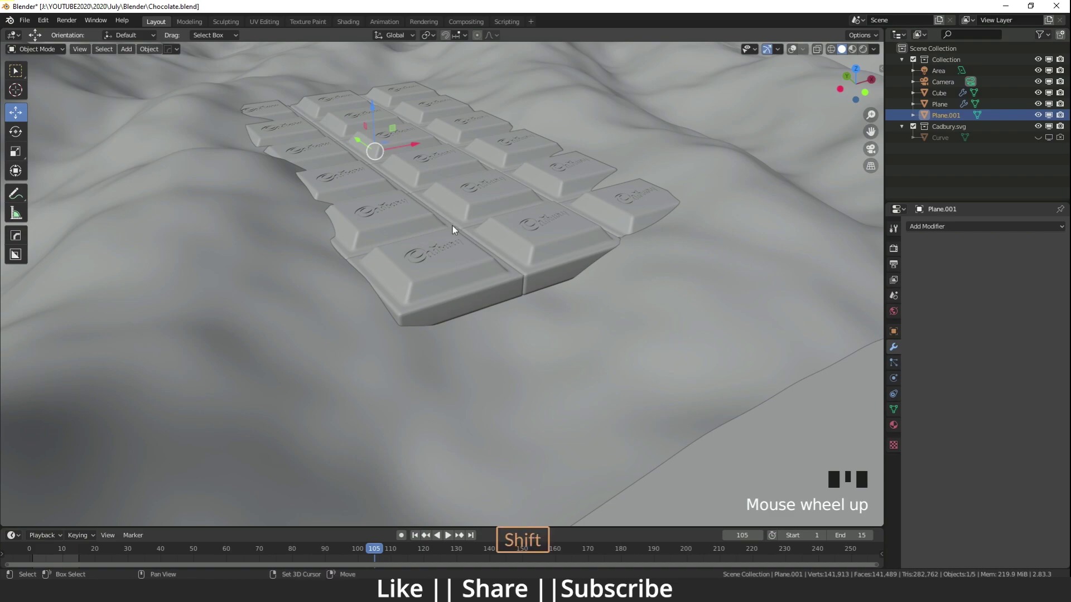
middle_click(451, 233)
click(477, 291)
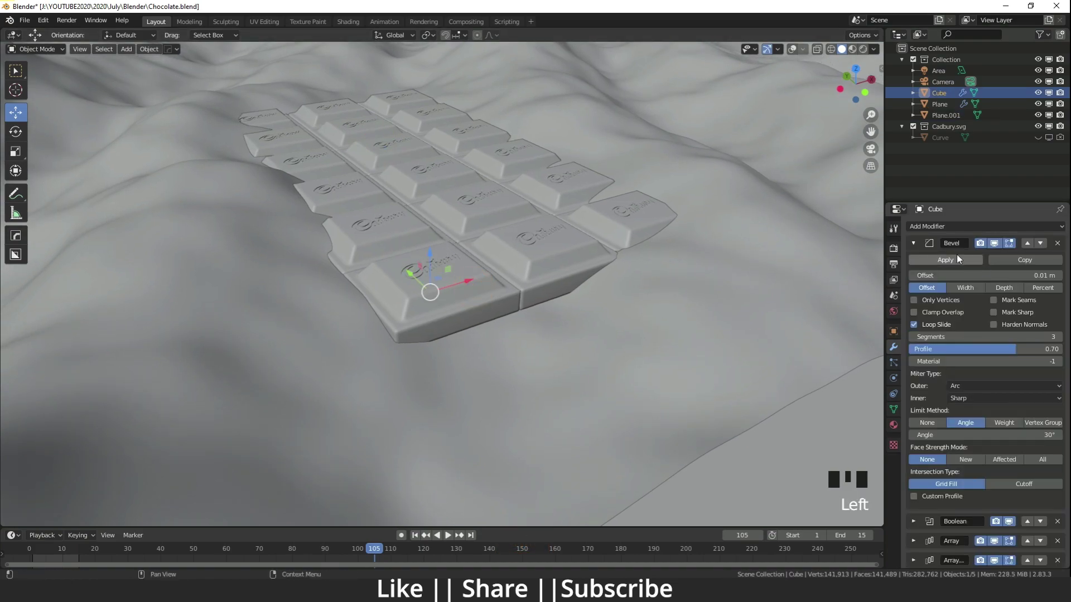
Step: Collapse the Bevel modifier and toggle the Array's repeated rows off then back on in the viewport
click(916, 245)
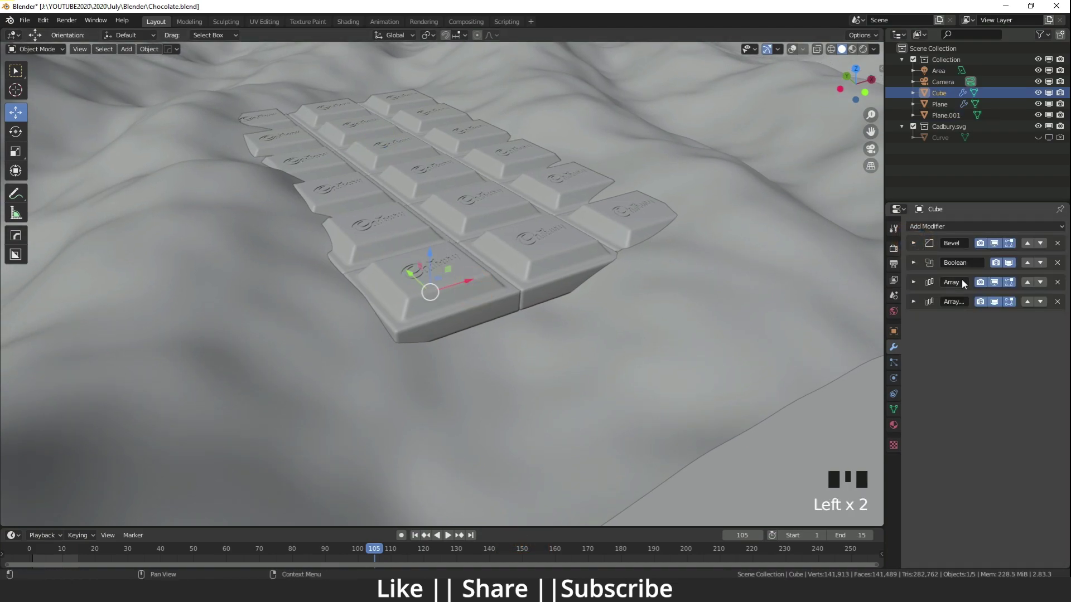
scroll(up, 3)
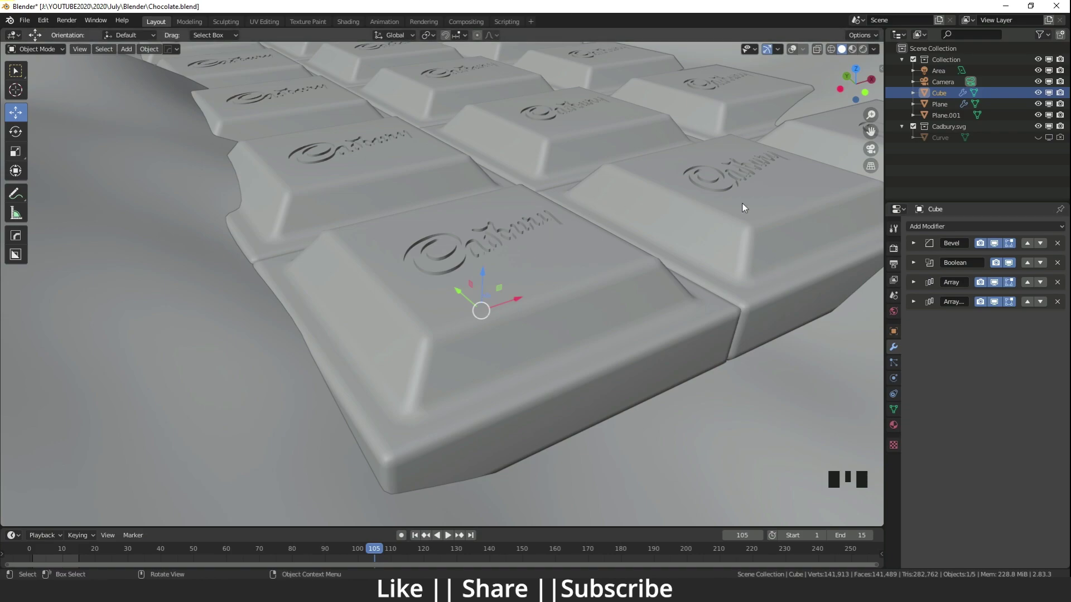
scroll(down, 3)
drag(530, 271, 998, 305)
click(997, 305)
click(997, 285)
drag(370, 351, 984, 314)
click(996, 306)
click(994, 290)
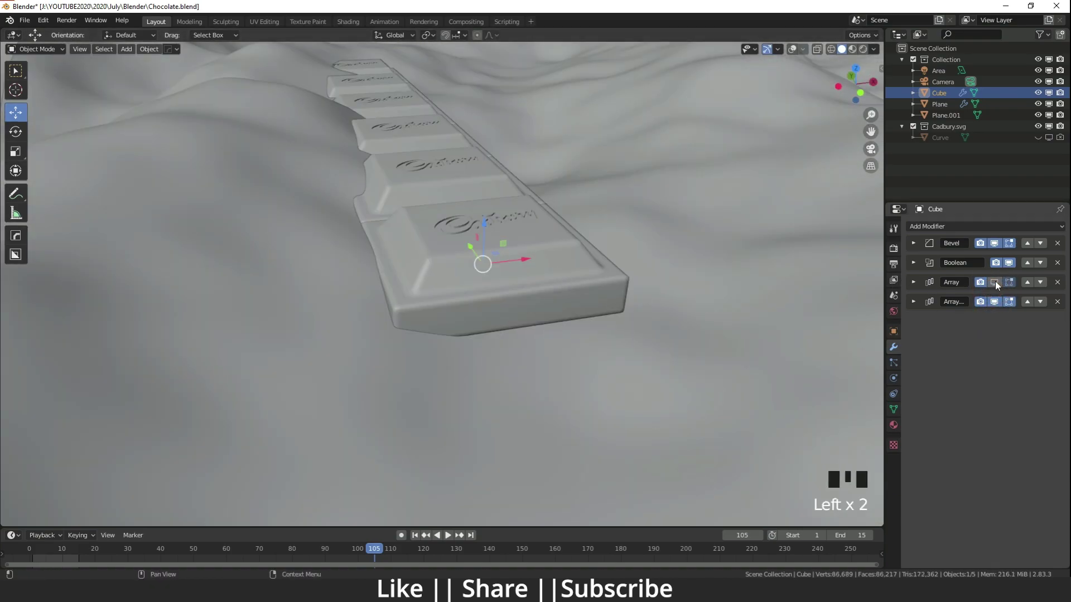
click(905, 295)
Step: Inspect the Boolean modifier on the engraving, then unhide the Cadbury logo curve in the Outliner
scroll(down, 3)
drag(548, 232, 369, 287)
scroll(up, 3)
drag(496, 383, 915, 262)
click(915, 263)
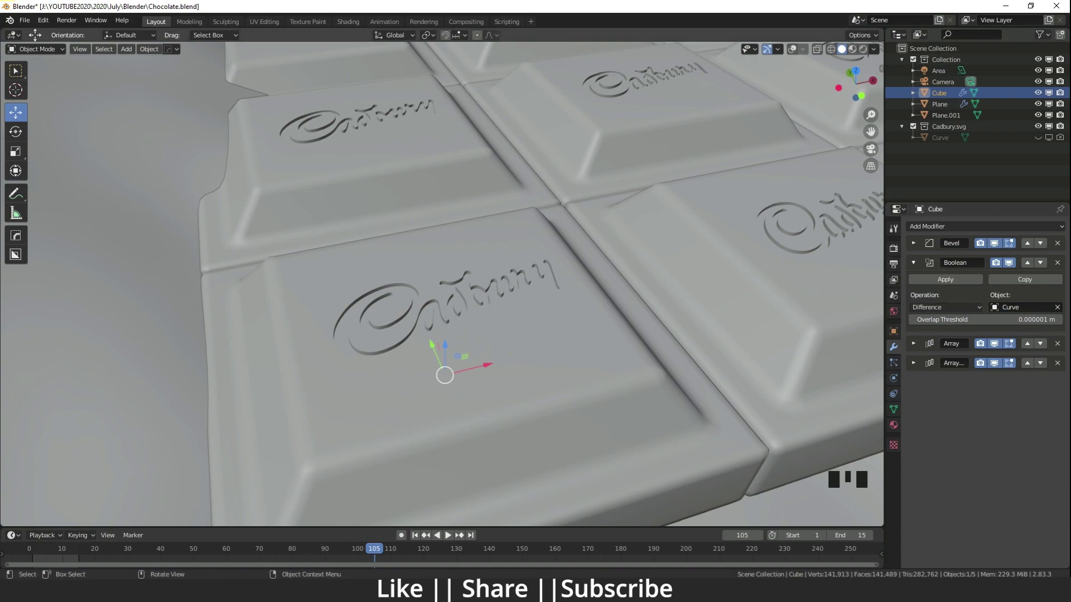
click(915, 265)
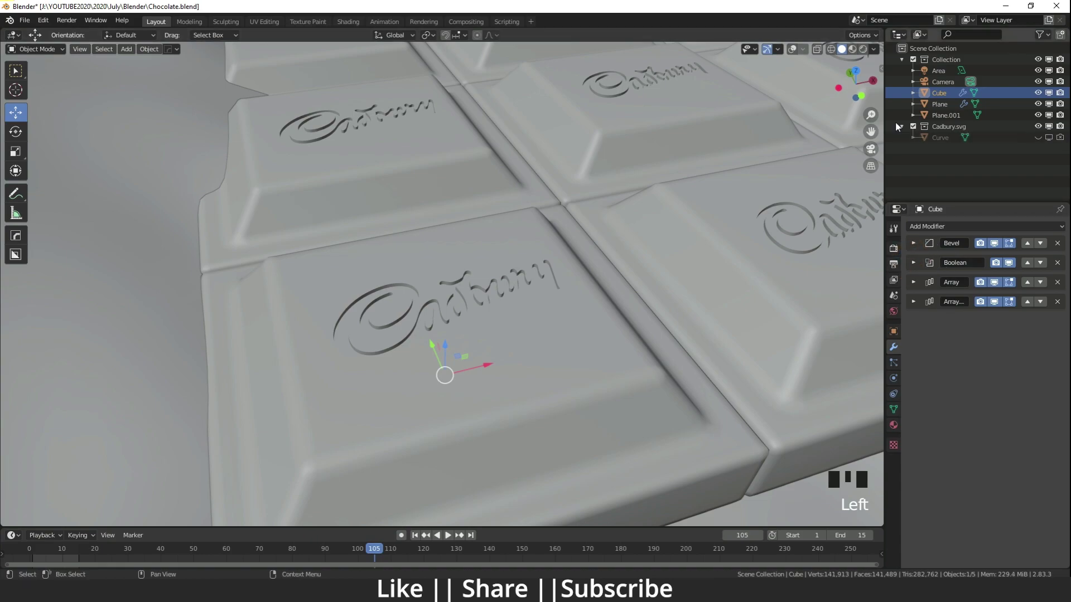
click(445, 360)
scroll(up, 3)
Step: Select the logo curve, start a G move and cancel so it stays in place
click(792, 51)
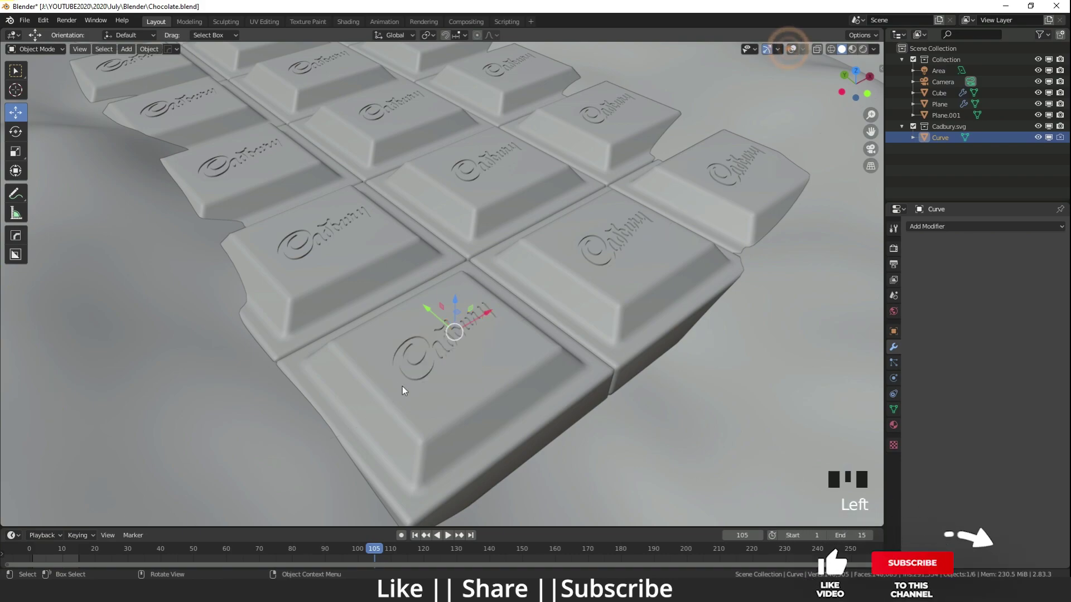
key(g)
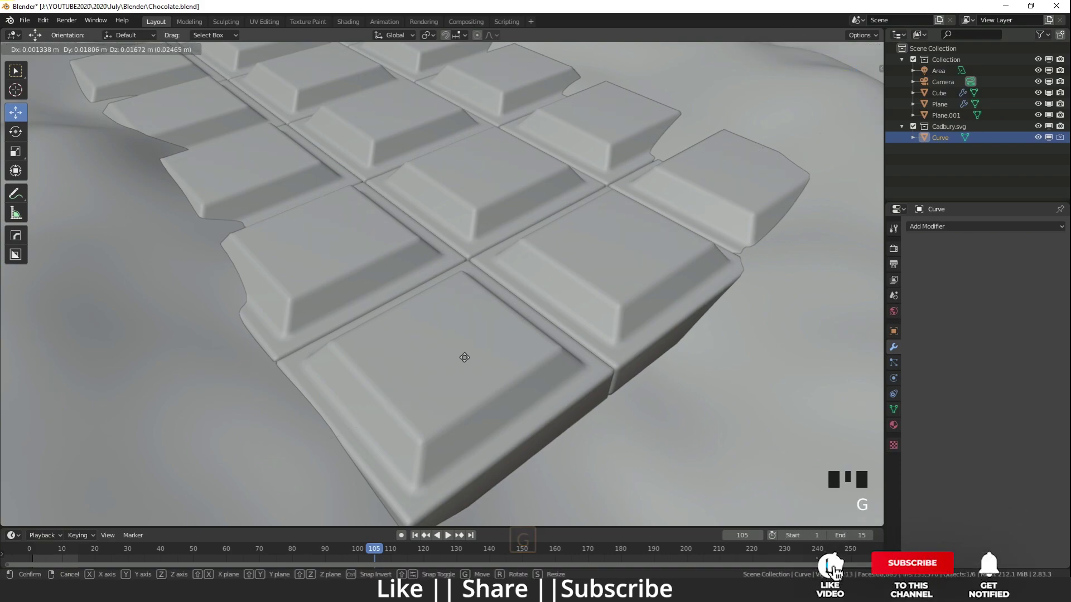
key(g)
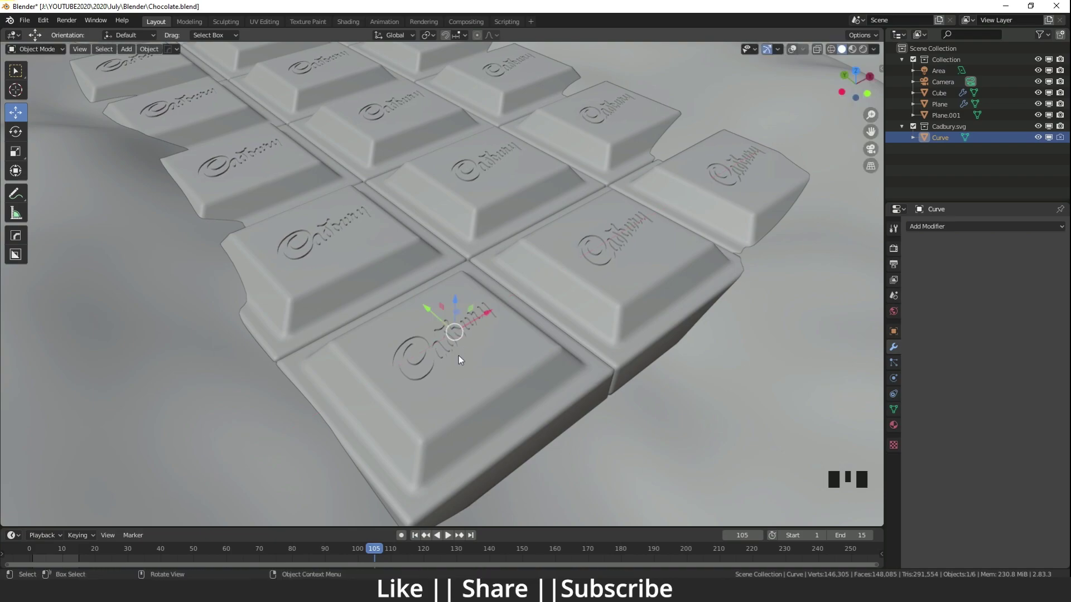
Step: Orbit and zoom the view down onto the wavy ocean surface under the bar
scroll(down, 3)
drag(560, 293, 547, 301)
scroll(down, 3)
middle_click(666, 266)
scroll(down, 3)
drag(516, 347, 507, 327)
scroll(up, 3)
Step: Select the ocean Plane and orbit out to see it on the curved backdrop with camera and light
click(499, 322)
scroll(up, 3)
middle_click(547, 409)
scroll(down, 3)
drag(511, 411, 563, 307)
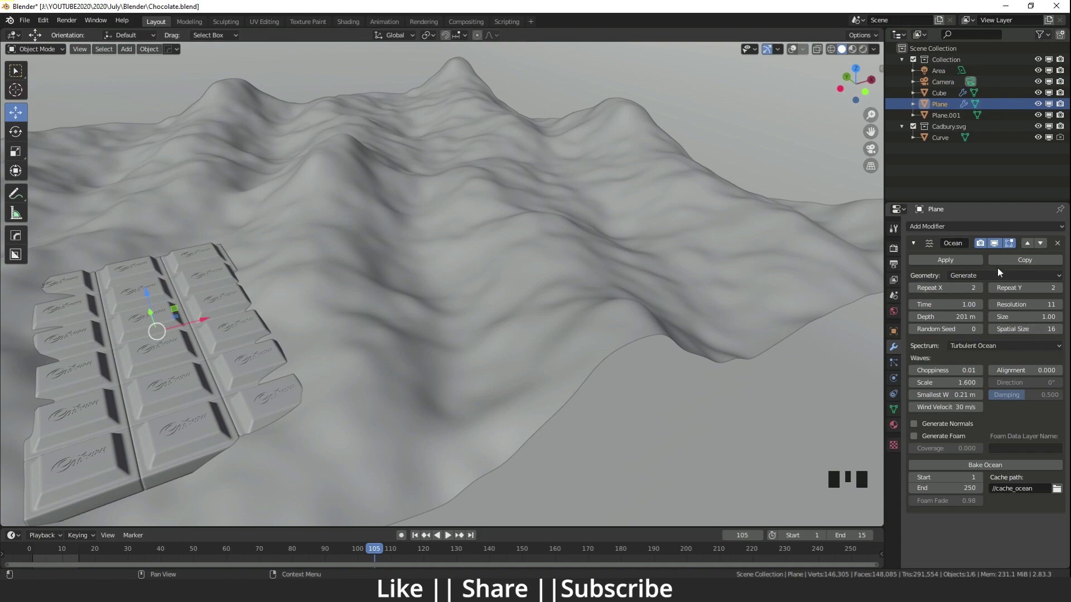
scroll(down, 3)
scroll(up, 3)
scroll(down, 3)
middle_click(462, 277)
scroll(down, 3)
Step: Orbit back around the Cadbury-engraved bar resting on the ocean patch
drag(408, 219, 790, 55)
click(790, 56)
scroll(up, 3)
scroll(down, 3)
drag(512, 311, 439, 310)
scroll(up, 3)
drag(388, 304, 261, 407)
scroll(up, 3)
middle_click(399, 405)
scroll(up, 3)
drag(192, 378, 319, 369)
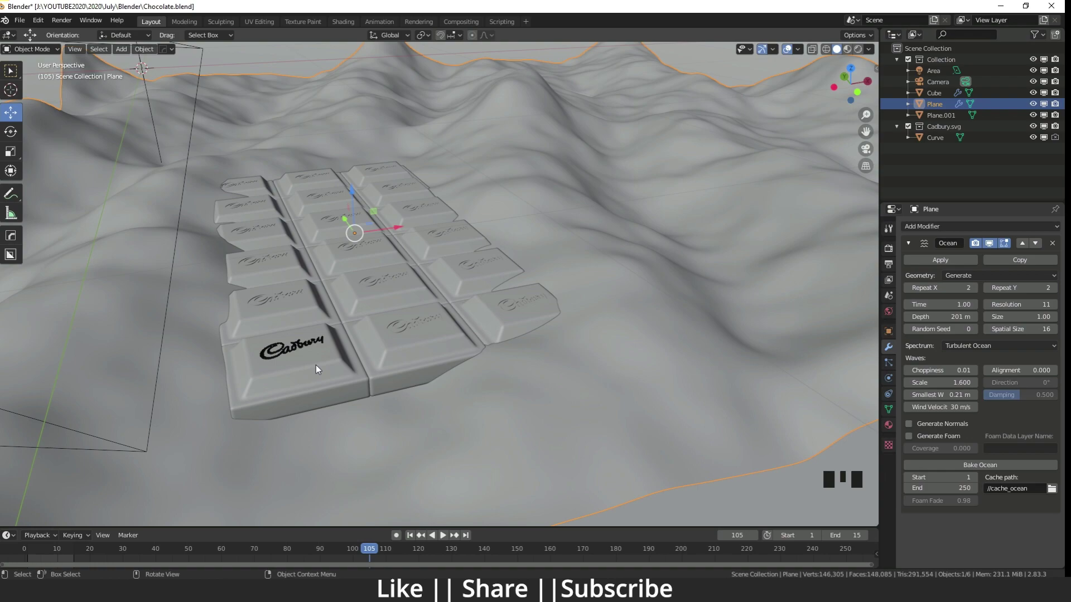
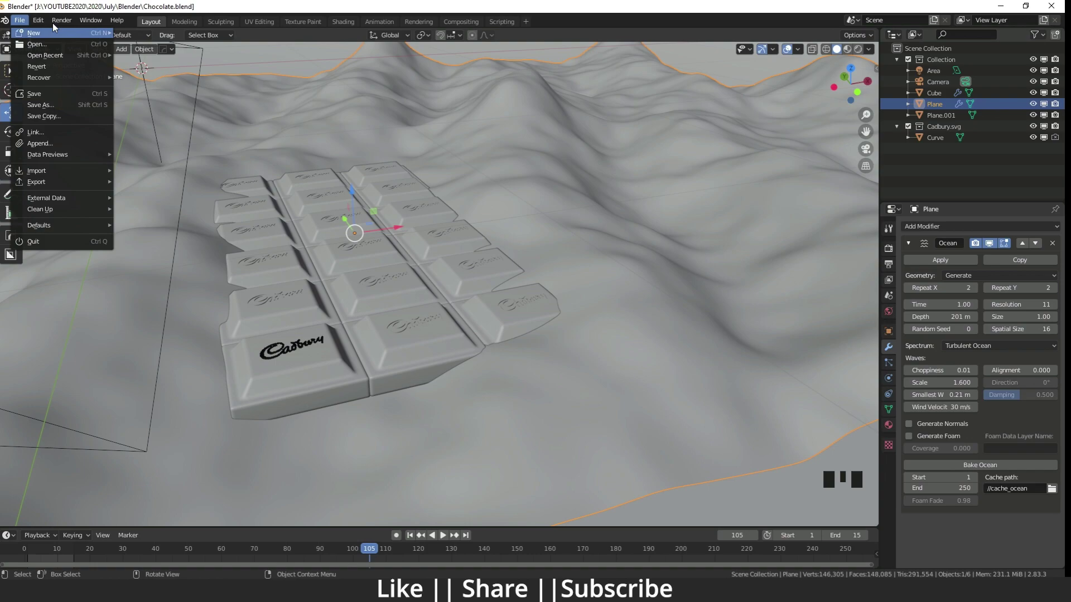
drag(41, 25, 302, 81)
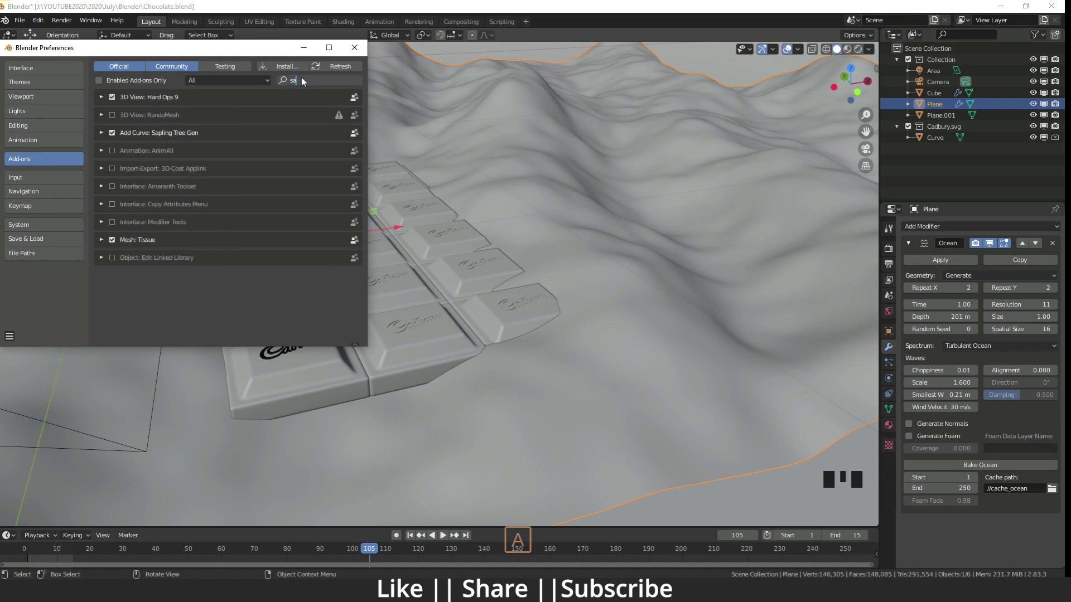
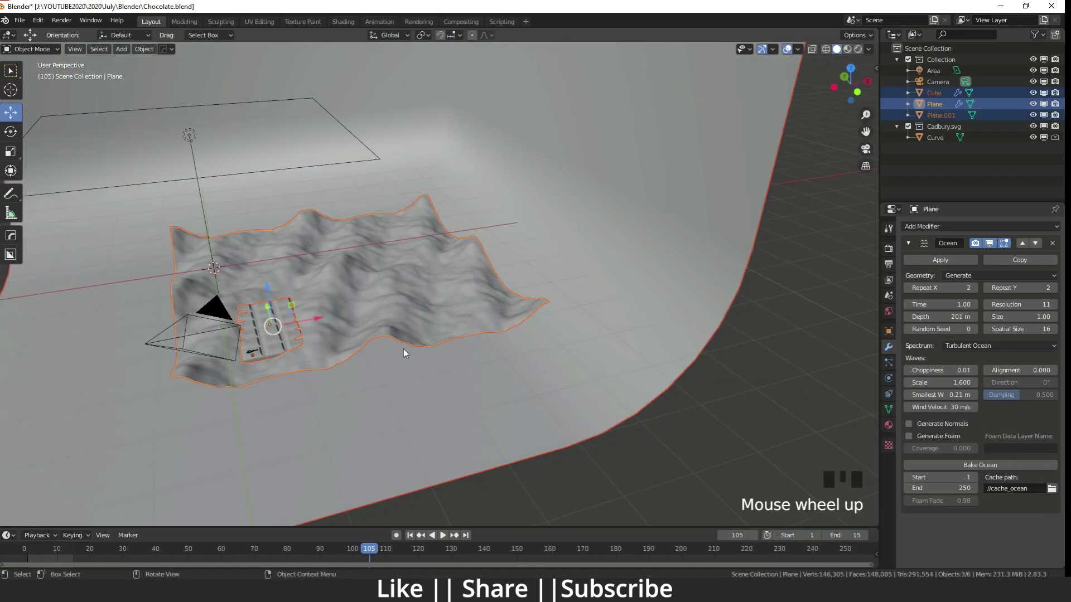
Step: Delete the old bar and ocean objects, then select the logo curve
key(Delete)
scroll(up, 3)
middle_click(234, 366)
scroll(up, 3)
click(374, 327)
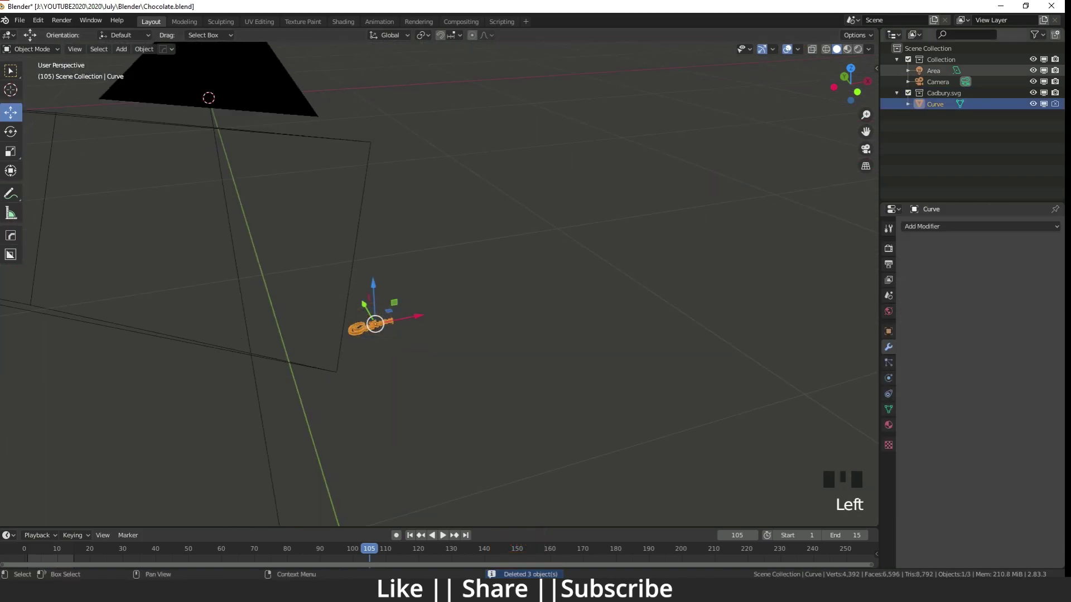
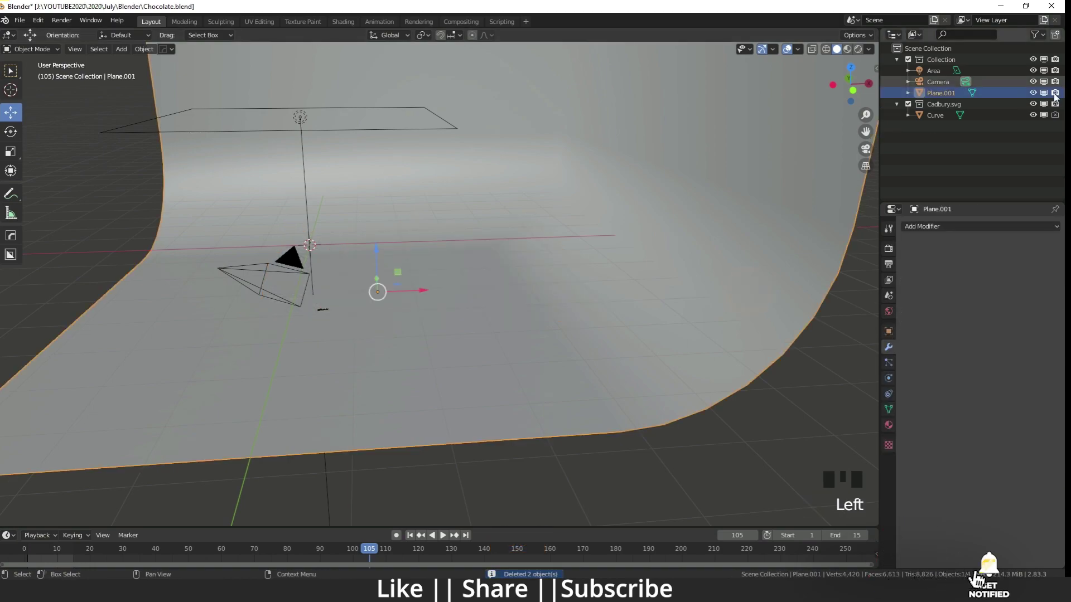
Step: Hide the backdrop Plane.001 and the logo Curve in the Outliner and look over the emptied scene
click(1046, 96)
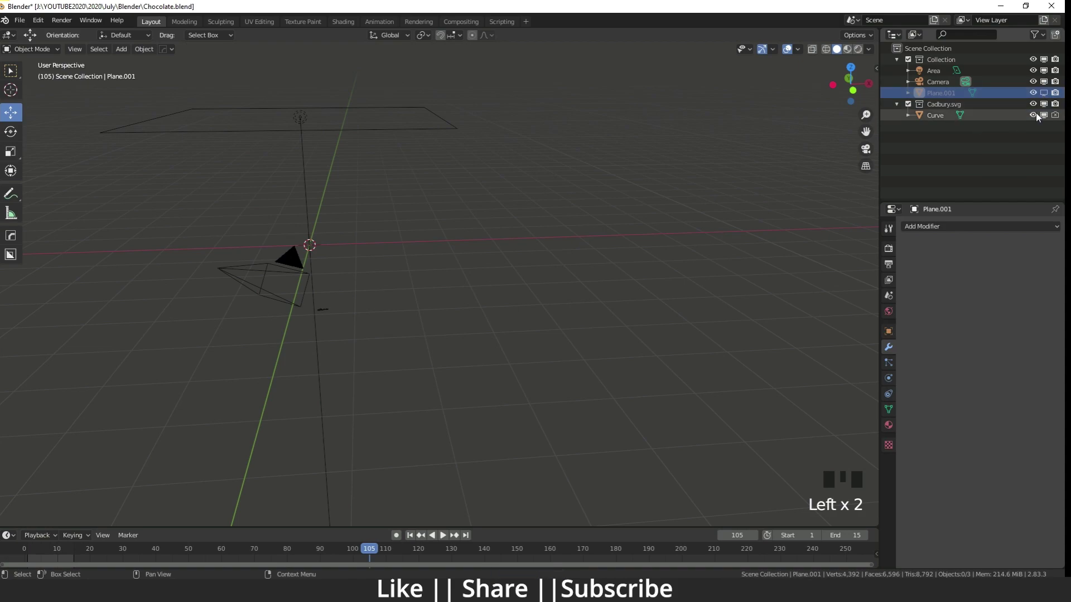
click(1049, 117)
scroll(up, 3)
drag(358, 304, 326, 318)
scroll(down, 3)
drag(326, 317, 314, 311)
scroll(up, 3)
drag(314, 284, 363, 281)
Step: Add a new cube, flatten it along Z into a thin slab and shrink it to about a fifth size
key(shift+a)
scroll(down, 3)
drag(423, 302, 17, 151)
drag(17, 151, 451, 235)
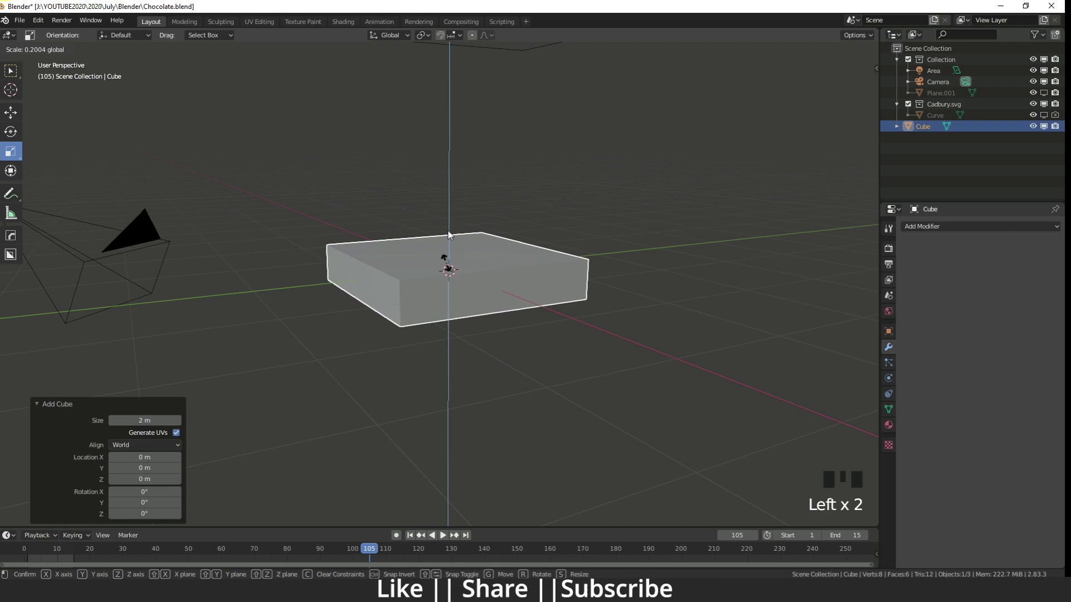
drag(464, 282, 518, 337)
key(s)
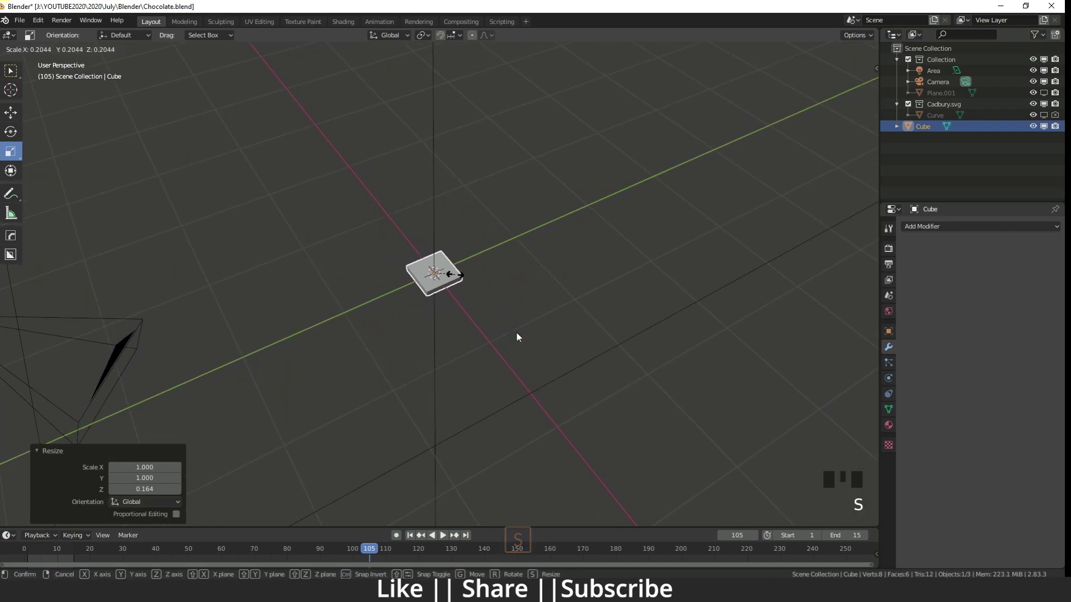
Step: Zoom and orbit in close to the small flat slab
scroll(down, 3)
middle_click(455, 296)
scroll(up, 3)
drag(293, 358, 347, 302)
scroll(up, 3)
click(369, 317)
scroll(down, 3)
drag(380, 346, 367, 311)
Step: In Edit Mode extrude the slab's top face upward and scale it inward into a tapered block
key(Tab)
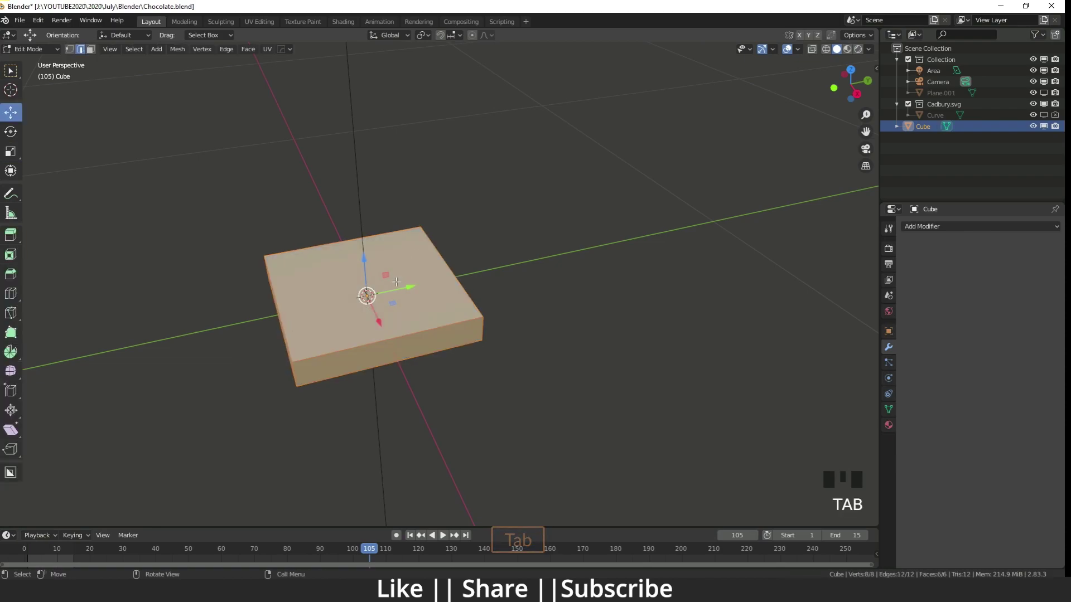
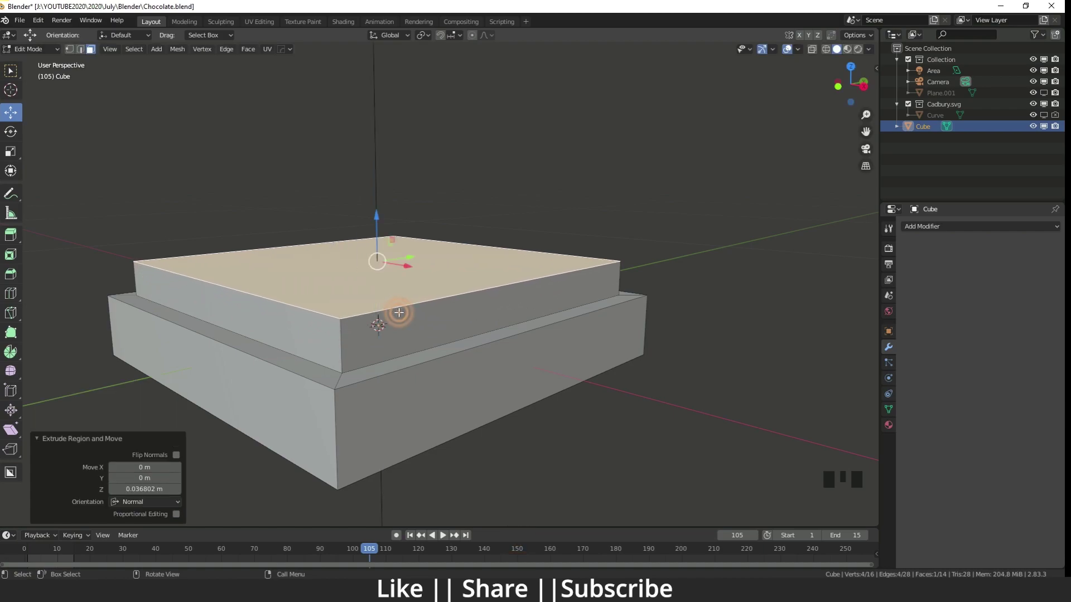
key(s)
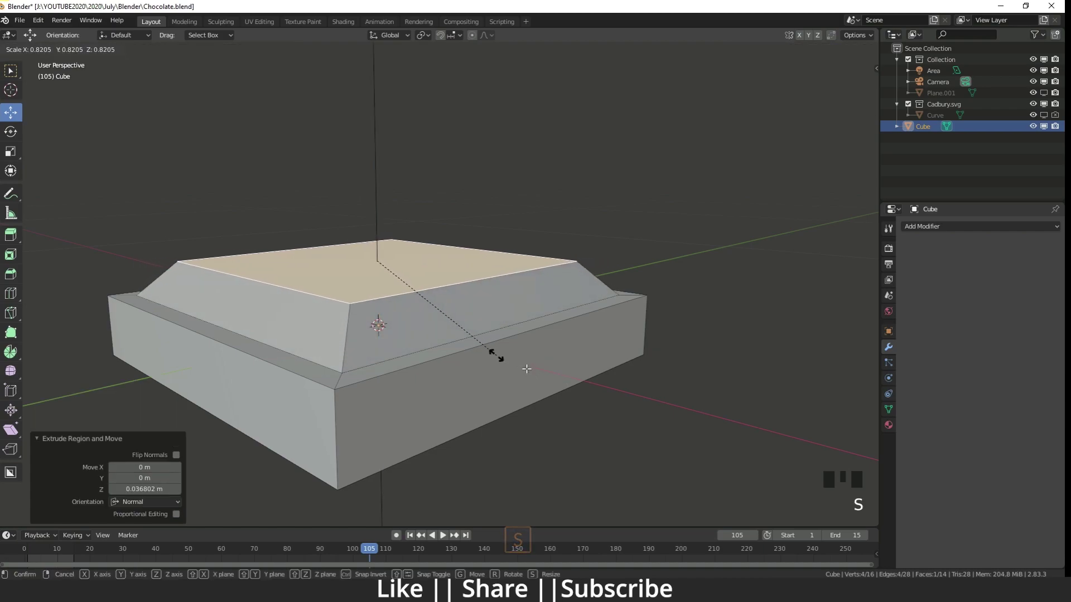
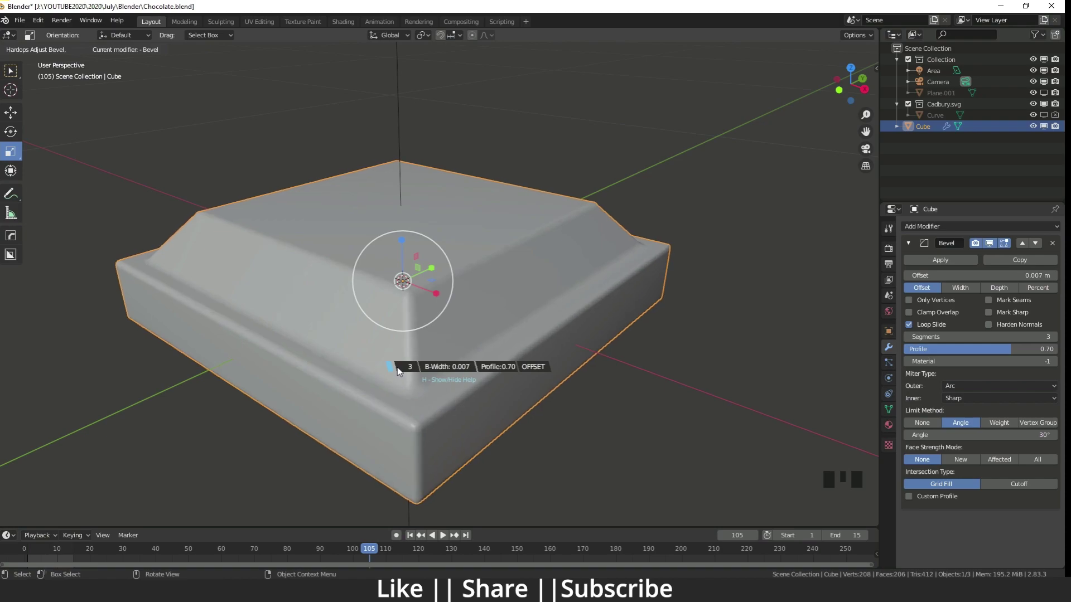
Step: Bevel the block's edges with Offset 0.006 m and drag the Profile toward 0.70
scroll(down, 3)
drag(539, 362, 368, 290)
scroll(down, 3)
drag(377, 284, 405, 254)
scroll(up, 3)
drag(405, 256, 1012, 353)
click(1013, 353)
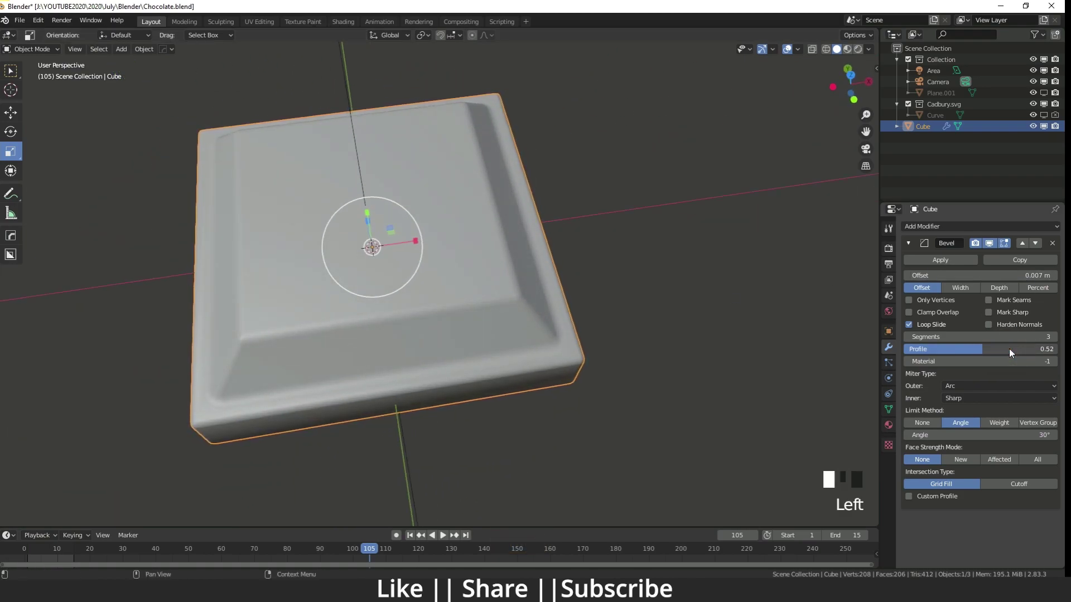
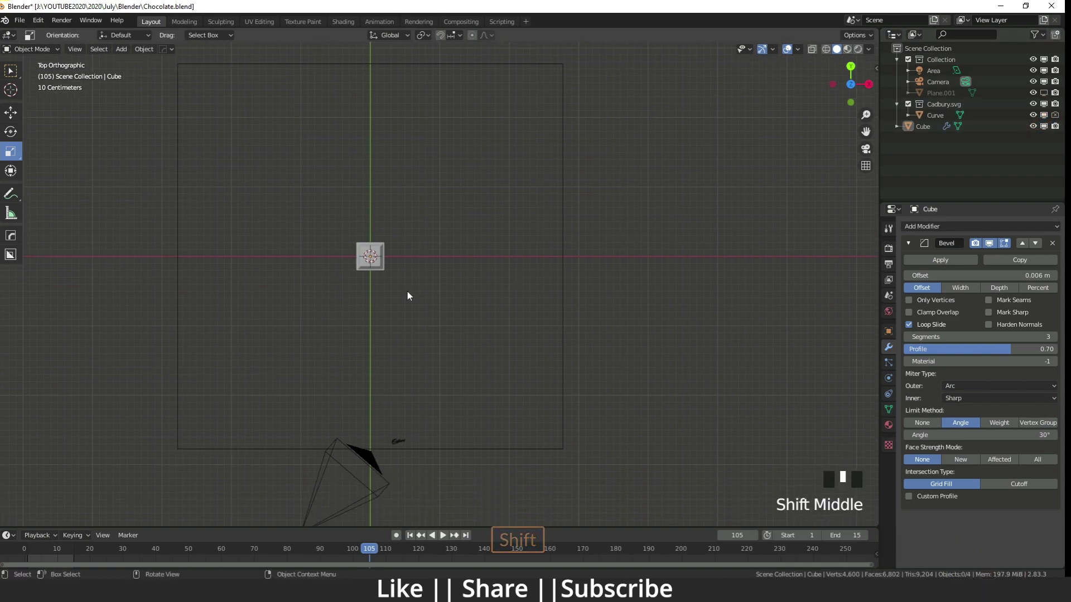
Step: Start moving the chocolate block along X and orbit to check it against the logo
key(w)
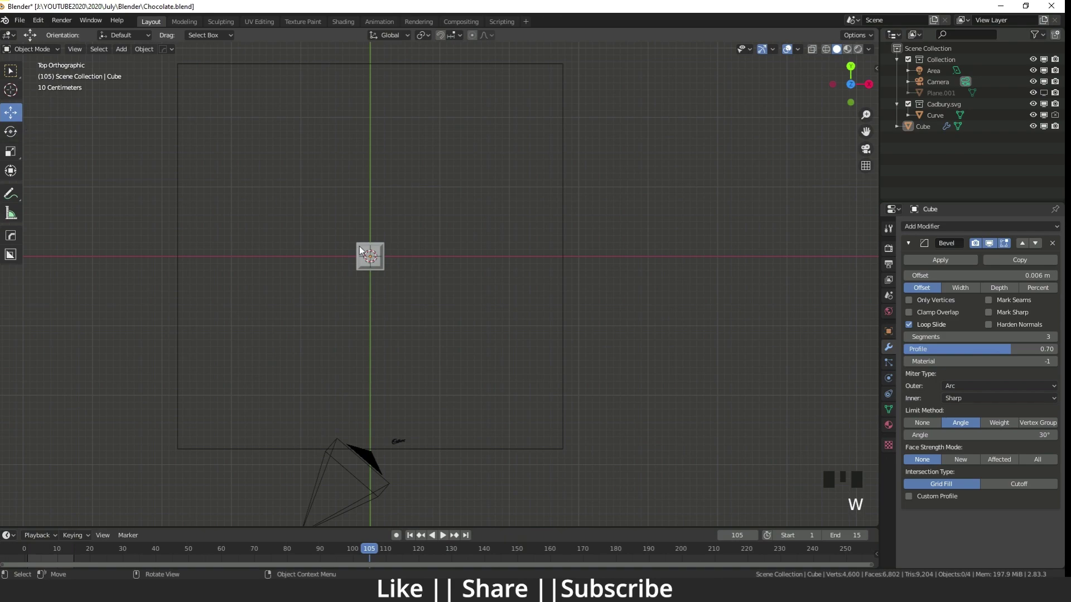
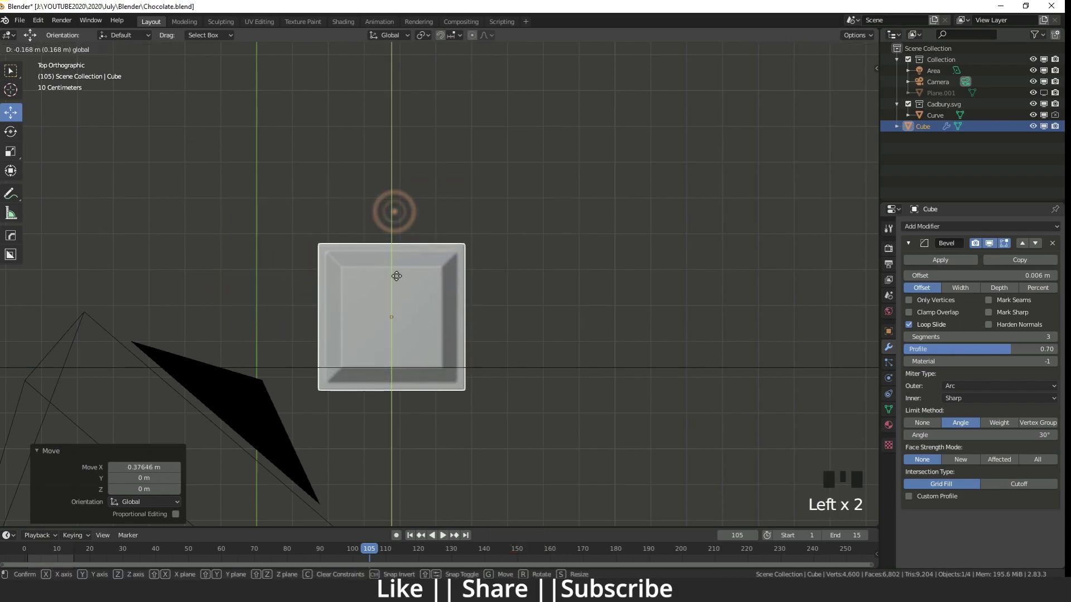
middle_click(478, 327)
scroll(up, 3)
middle_click(482, 354)
scroll(down, 3)
drag(400, 243, 402, 175)
click(402, 174)
scroll(up, 3)
drag(424, 378, 433, 300)
click(433, 299)
Step: Switch viewpoint via the ` pie menu and slide the block so the Cadbury logo sits centred on top
key(`)
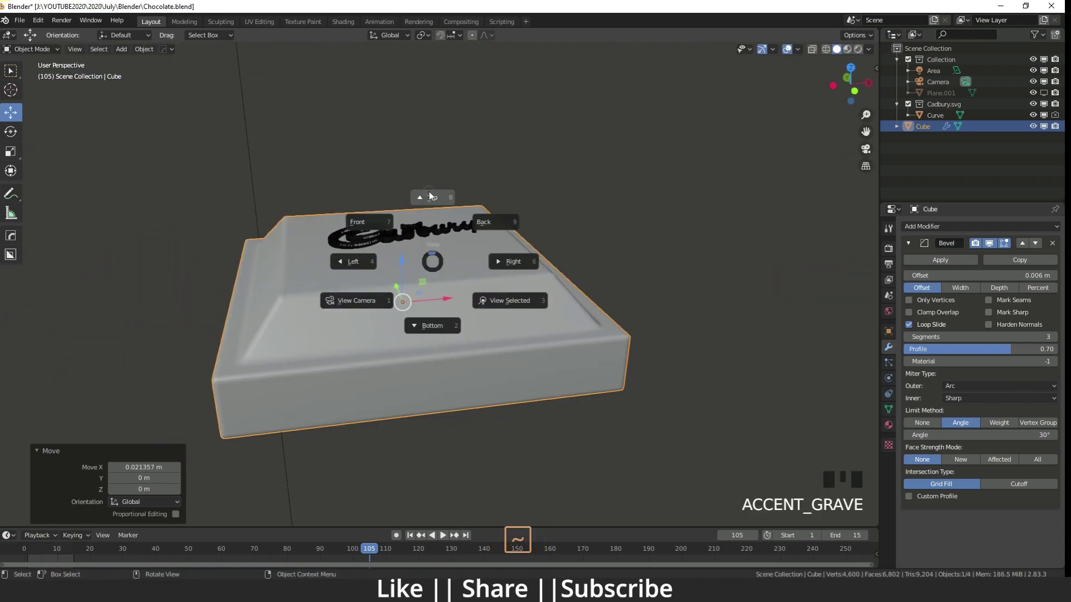
drag(438, 188, 439, 275)
click(439, 275)
scroll(down, 3)
middle_click(491, 332)
scroll(up, 3)
drag(583, 323, 415, 357)
click(416, 357)
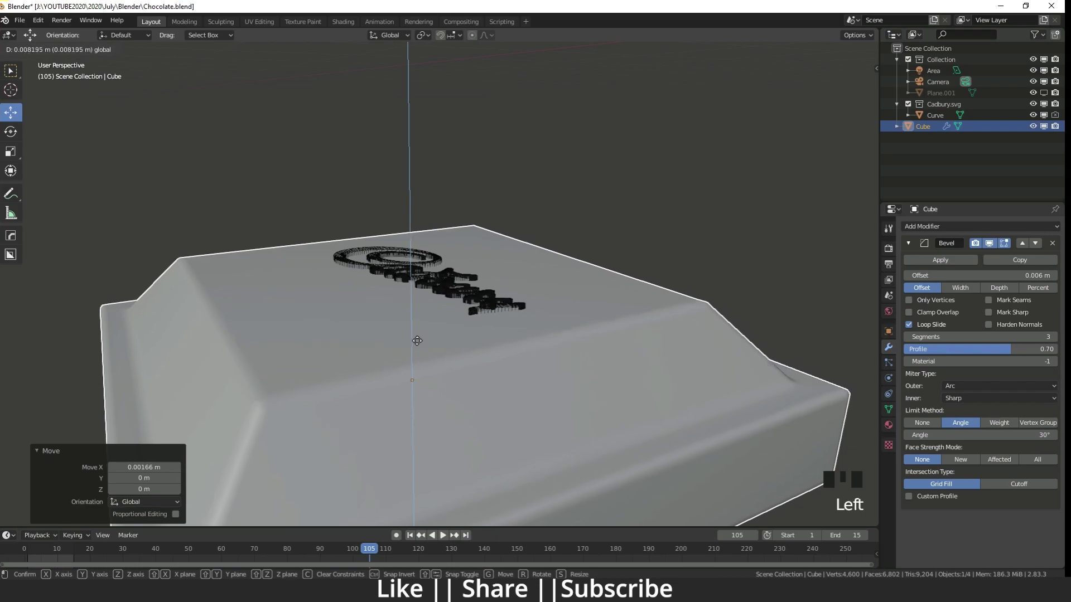
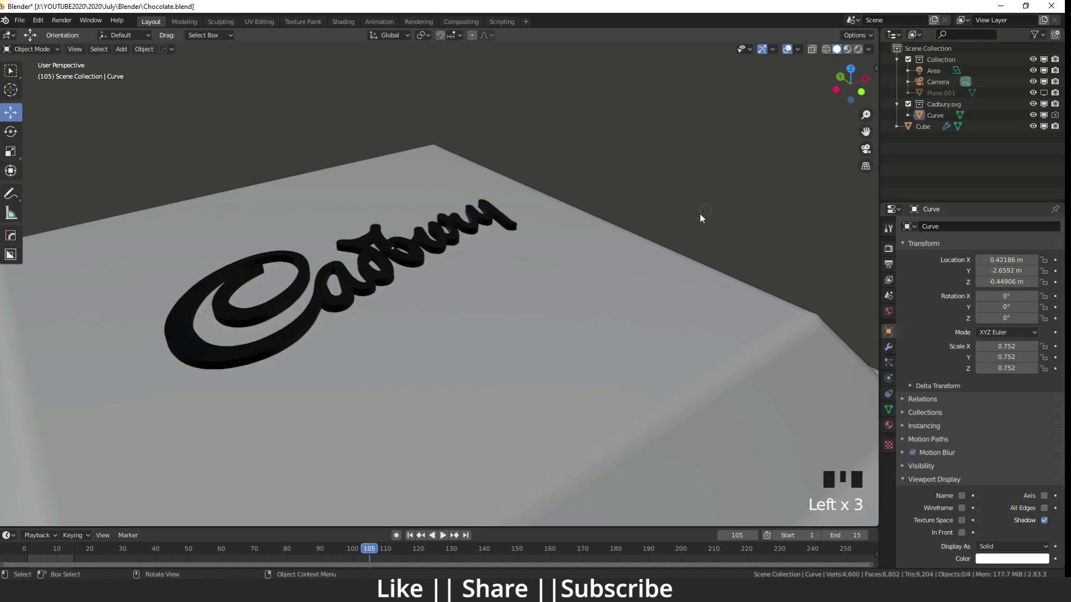
Step: Add a Boolean Difference modifier to the block with the Cadbury logo Curve as cutting object
click(457, 244)
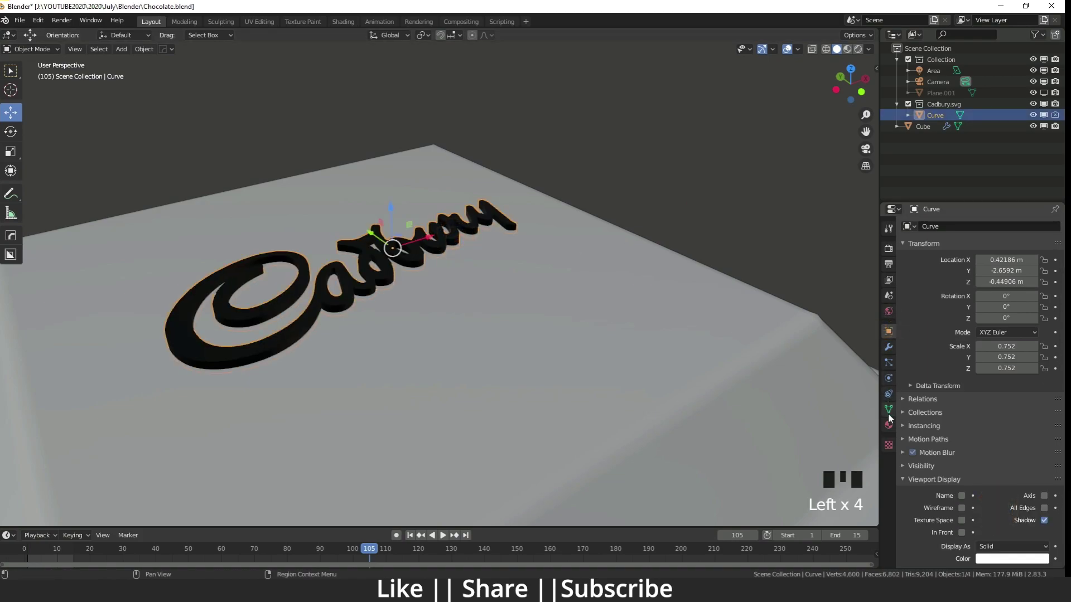
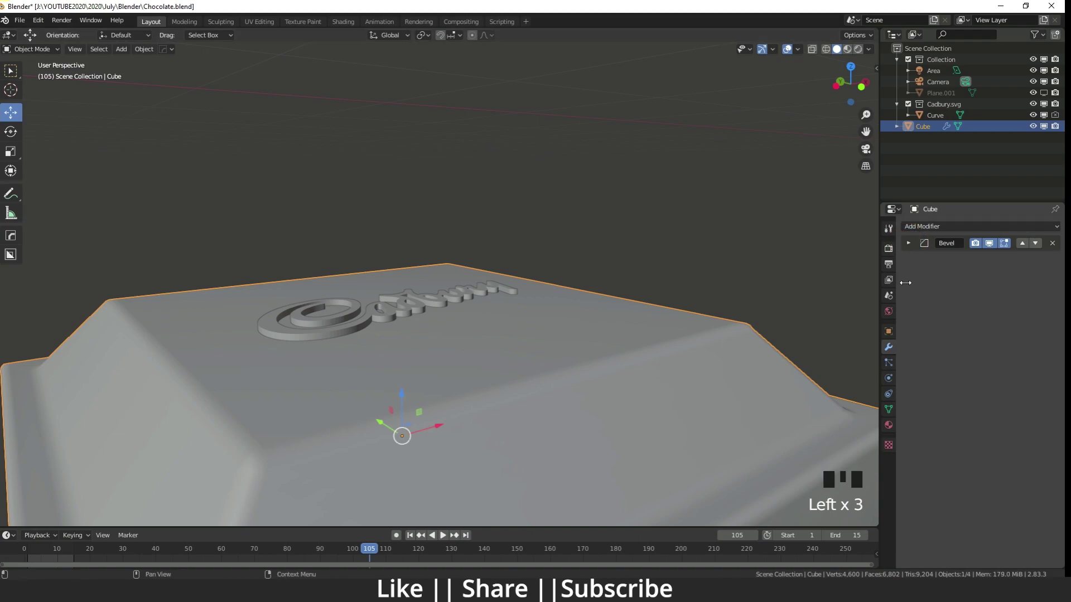
drag(943, 226, 626, 357)
drag(626, 357, 1055, 310)
click(1054, 309)
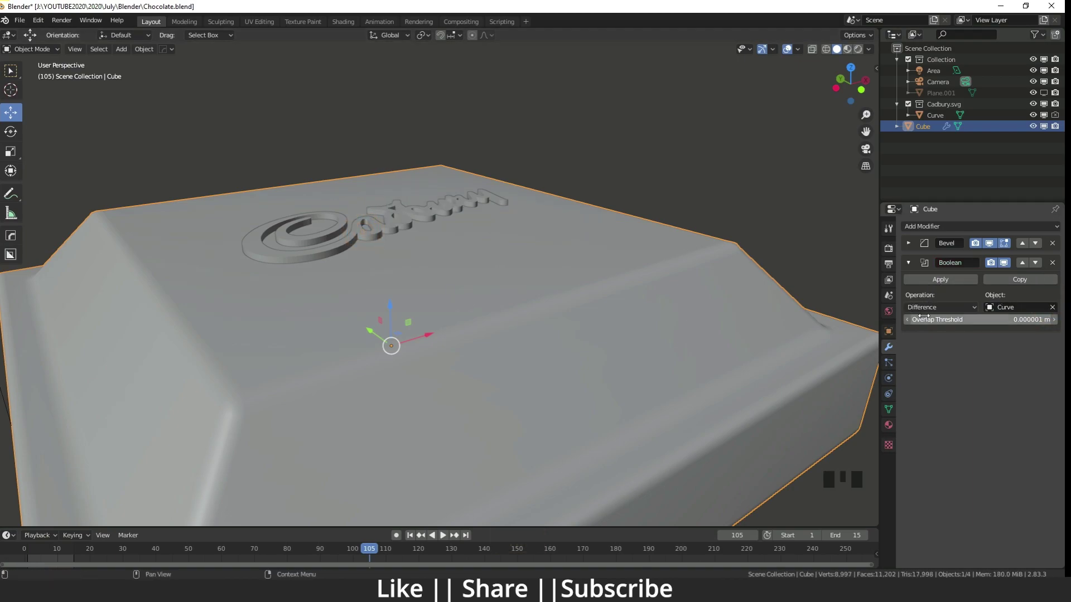
Step: Select the logo Curve in the Outliner and show its position and scale settings
scroll(down, 3)
middle_click(476, 331)
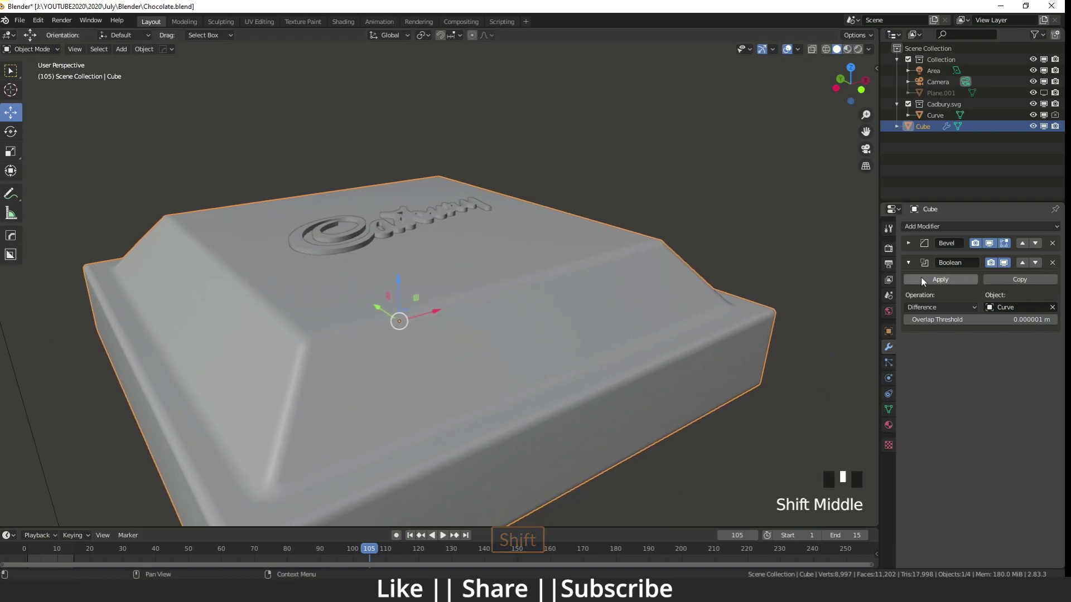
click(913, 265)
click(400, 231)
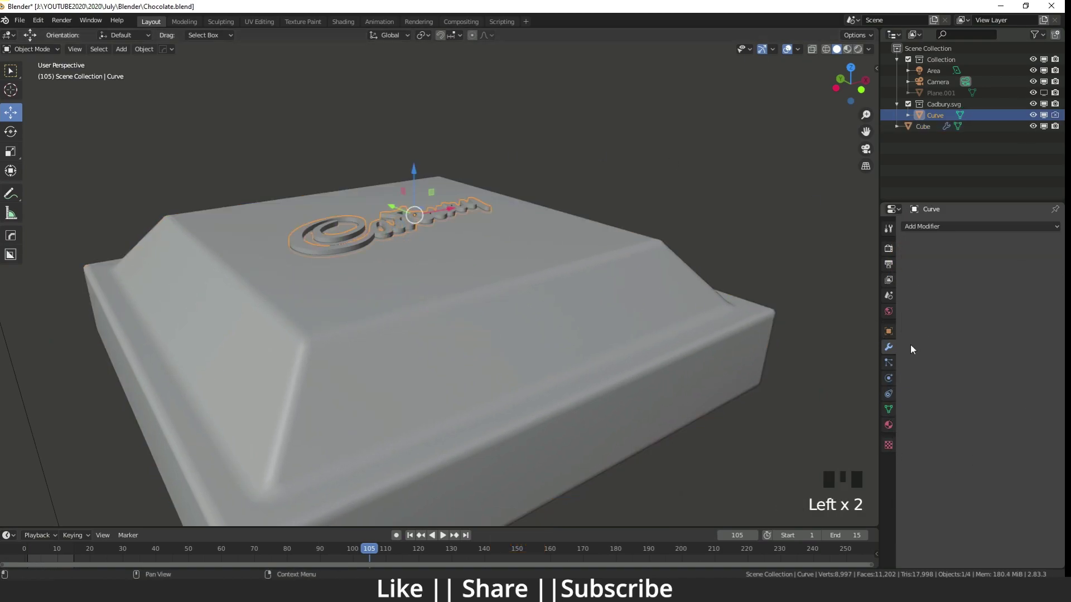
click(894, 333)
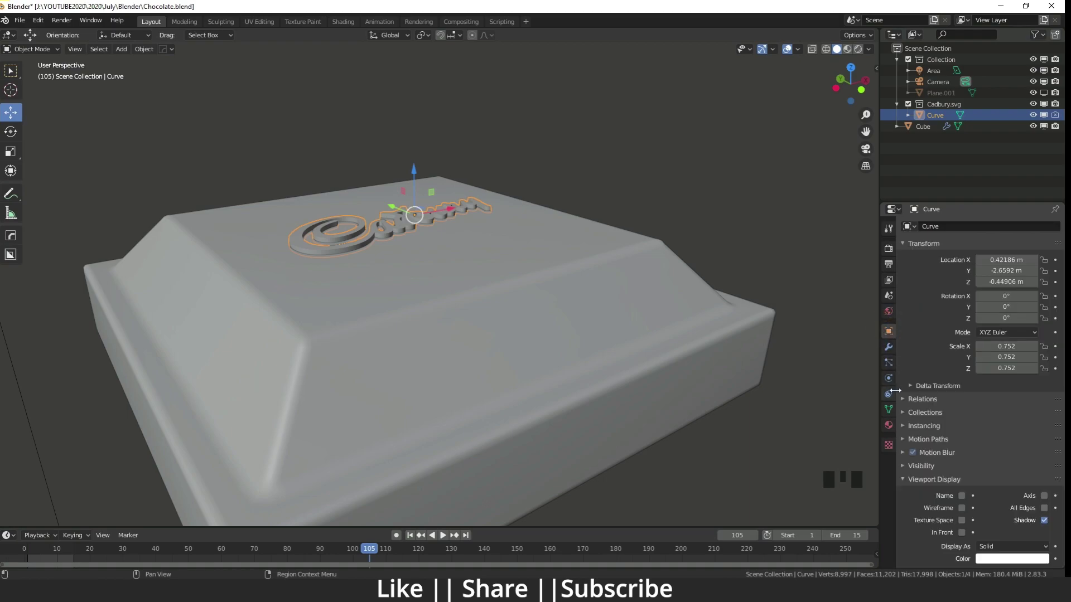
Step: Inspect the engraved Cadbury lettering up close and hide the Curve object from the viewport
drag(1006, 545, 407, 323)
drag(407, 323, 300, 267)
scroll(up, 3)
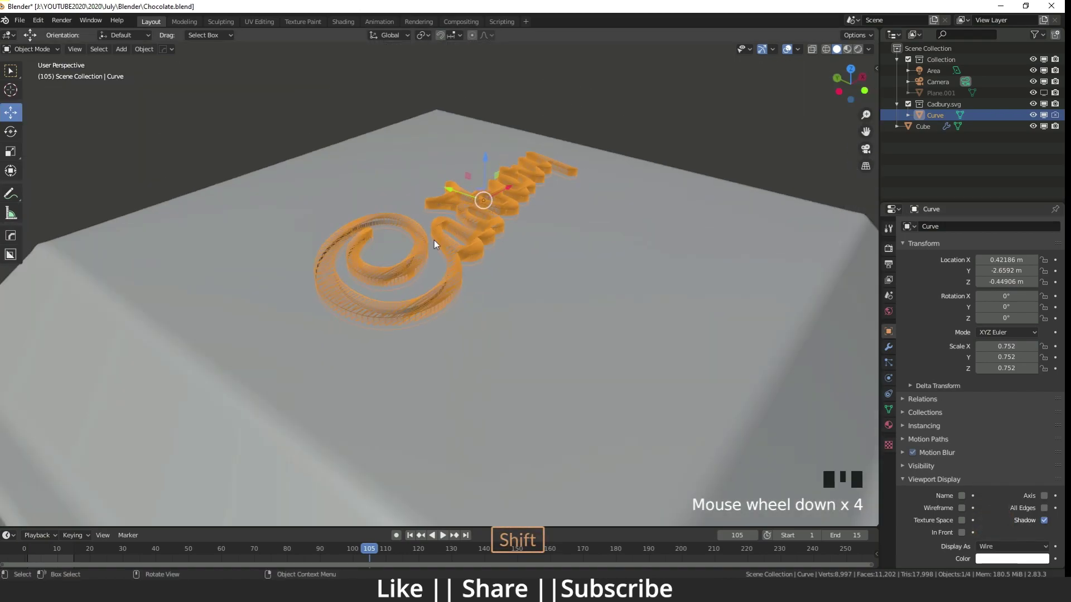
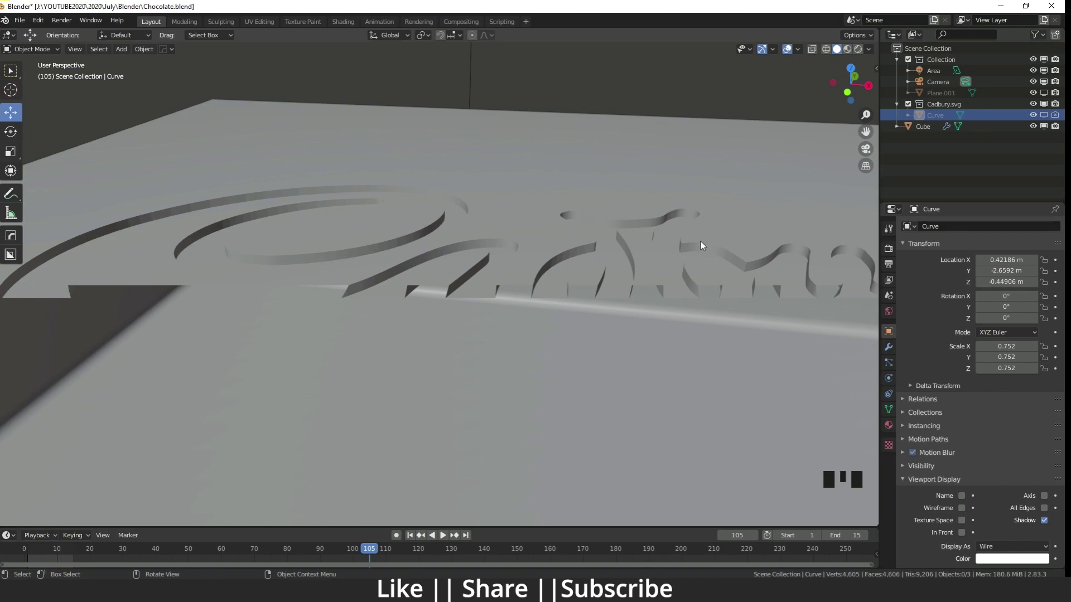
scroll(down, 3)
middle_click(520, 298)
scroll(up, 3)
drag(348, 315, 1049, 120)
click(1048, 120)
click(452, 283)
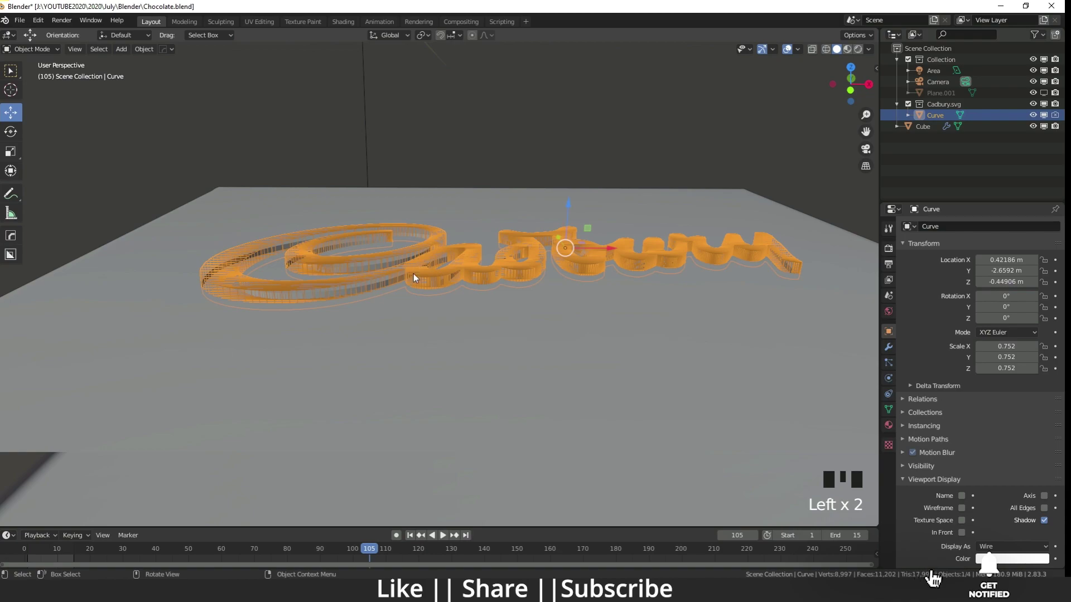
drag(469, 260, 1046, 121)
click(1045, 121)
scroll(up, 3)
scroll(down, 3)
scroll(down, 3)
Step: Orbit around the engraved block to check the cut, then reselect the chocolate Cube
drag(461, 300, 486, 321)
scroll(down, 3)
drag(509, 290, 474, 264)
drag(473, 278, 470, 281)
scroll(up, 3)
drag(544, 273, 551, 270)
scroll(up, 3)
drag(402, 262, 498, 243)
scroll(down, 3)
drag(496, 285, 500, 289)
scroll(down, 3)
middle_click(591, 280)
scroll(down, 3)
drag(443, 307, 423, 306)
scroll(up, 3)
drag(484, 304, 376, 271)
scroll(down, 3)
drag(415, 328, 402, 308)
click(401, 308)
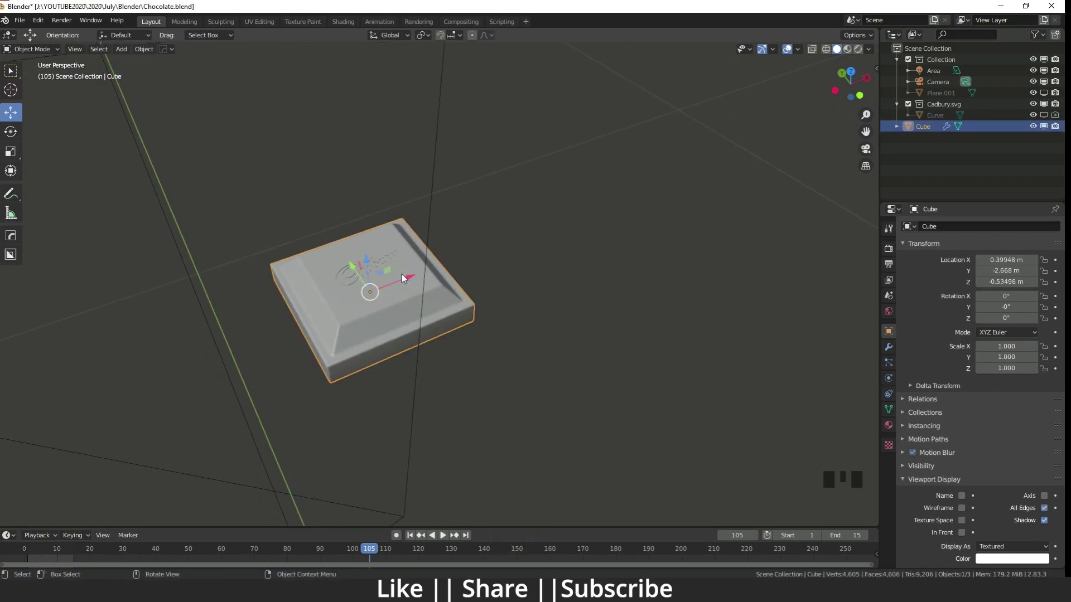
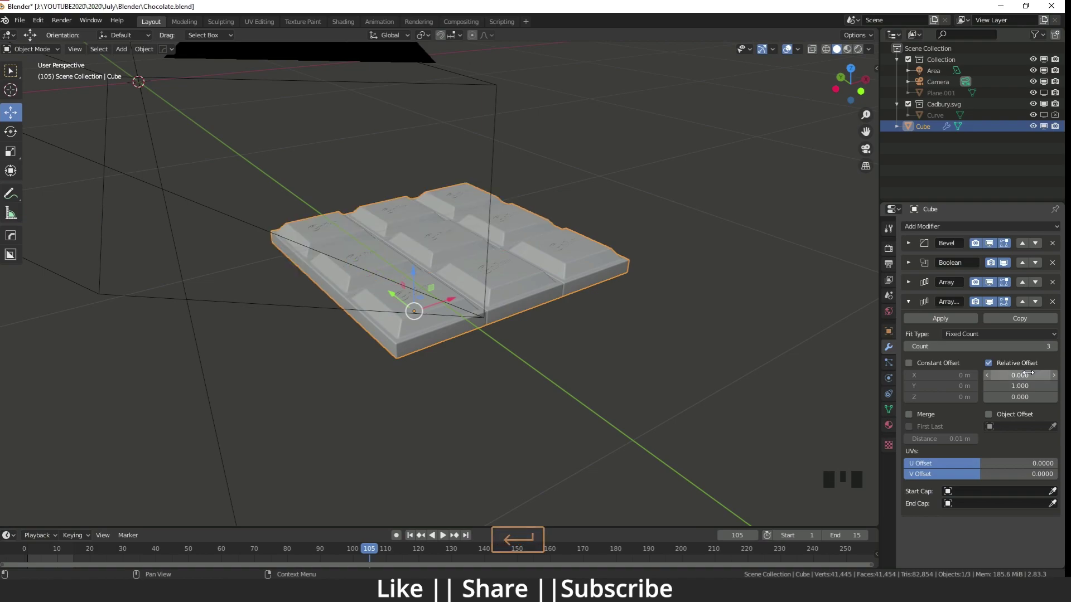
Step: Adjust the Array modifiers' relative offsets so the repeated pieces sit flush as one bar
drag(387, 358, 1058, 348)
click(1058, 348)
scroll(down, 3)
drag(402, 302, 499, 274)
scroll(up, 3)
drag(264, 324, 384, 373)
scroll(up, 3)
drag(377, 374, 484, 381)
scroll(down, 3)
middle_click(484, 390)
scroll(down, 3)
drag(461, 354, 419, 324)
scroll(down, 3)
middle_click(410, 324)
scroll(up, 3)
drag(560, 385, 352, 279)
scroll(down, 3)
drag(290, 288, 331, 276)
scroll(down, 3)
Step: Toggle the selected object's visibility with H and review the full bar from several angles
click(286, 232)
key(h)
scroll(up, 3)
drag(451, 287, 411, 369)
scroll(up, 3)
drag(417, 371, 518, 396)
scroll(down, 3)
drag(466, 424, 432, 419)
scroll(up, 3)
Step: Make the logo Curve visible again, select it and start moving it with G
drag(486, 351, 1051, 120)
click(1051, 120)
scroll(up, 3)
click(358, 315)
drag(522, 319, 470, 342)
key(g)
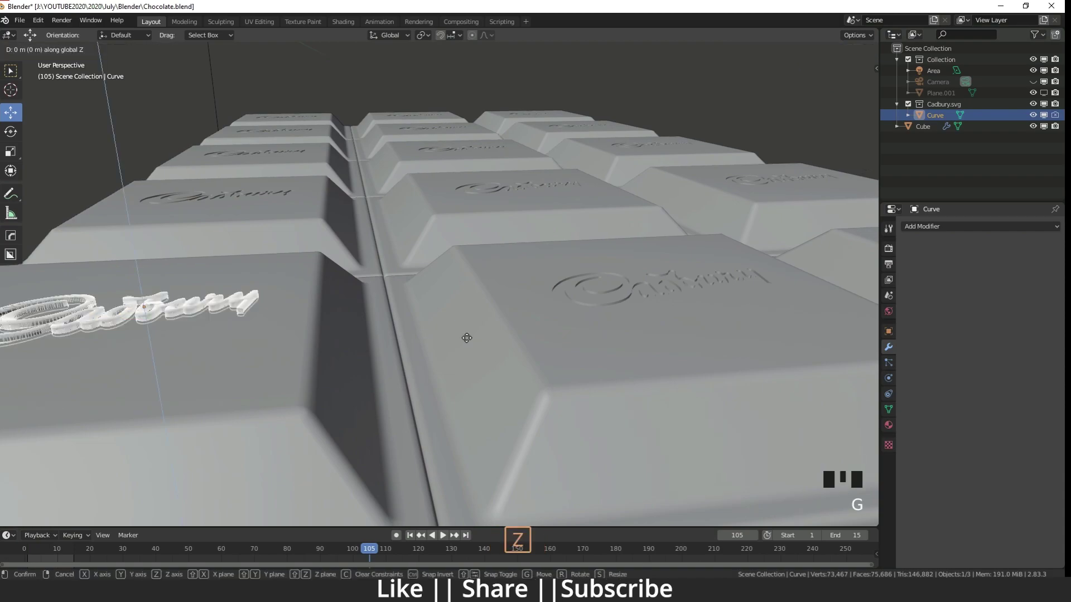
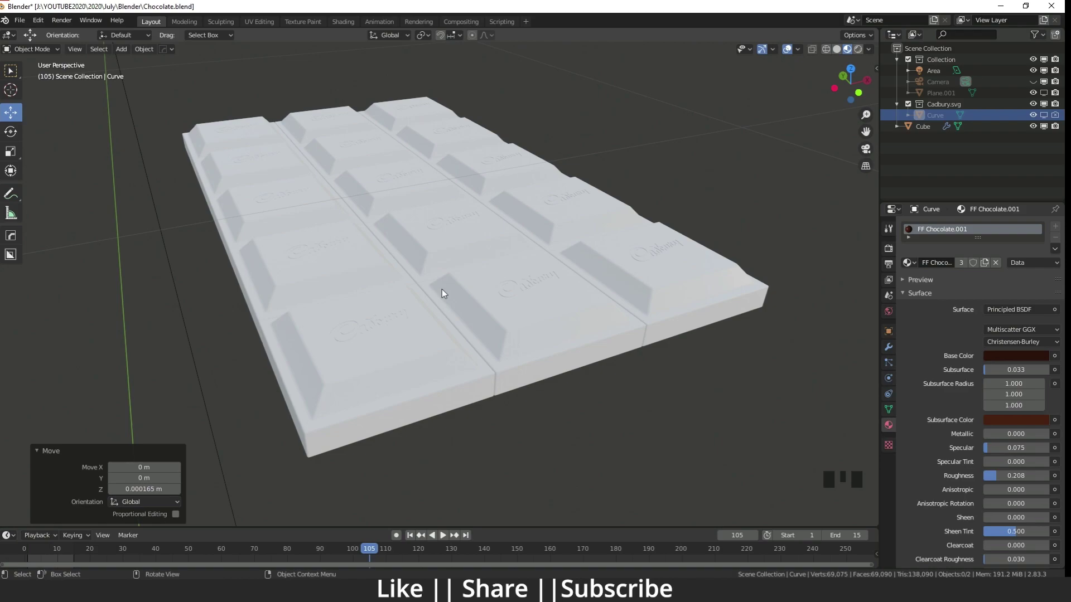
Step: Select the chocolate bar Cube ready for assigning the FF Chocolate.001 material
click(433, 354)
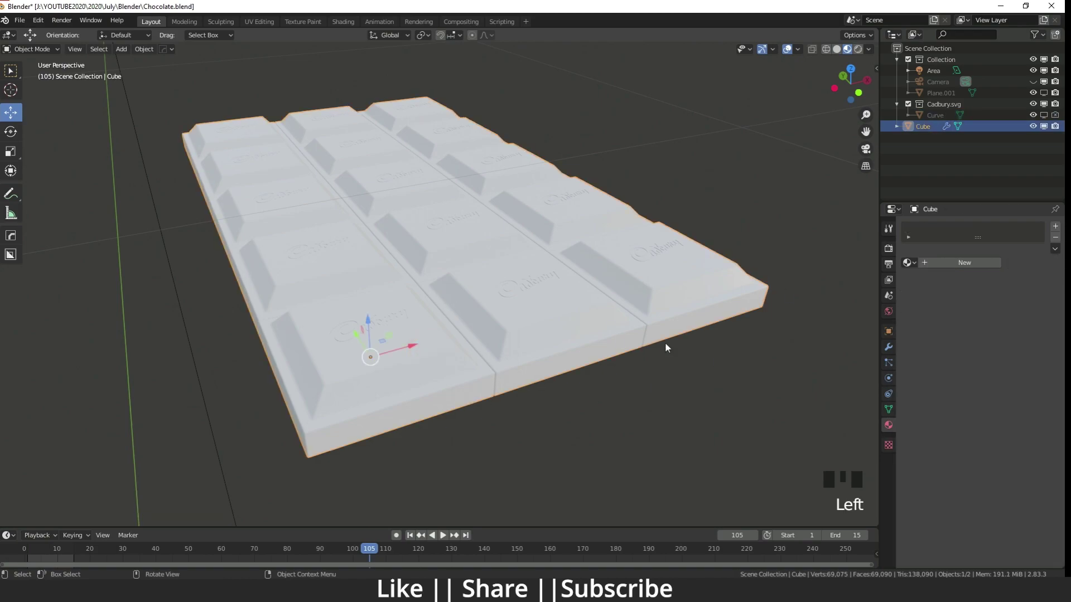
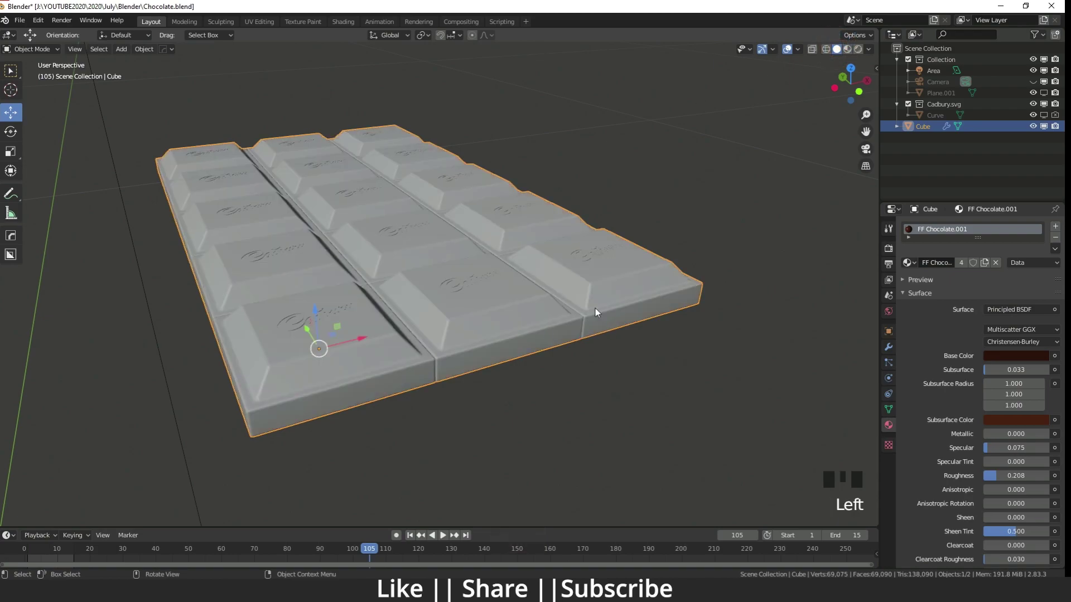
Step: Add a Plane with Shift+A and place it centred beneath the chocolate bar
drag(324, 318, 474, 250)
key(shift+a)
scroll(down, 3)
click(271, 114)
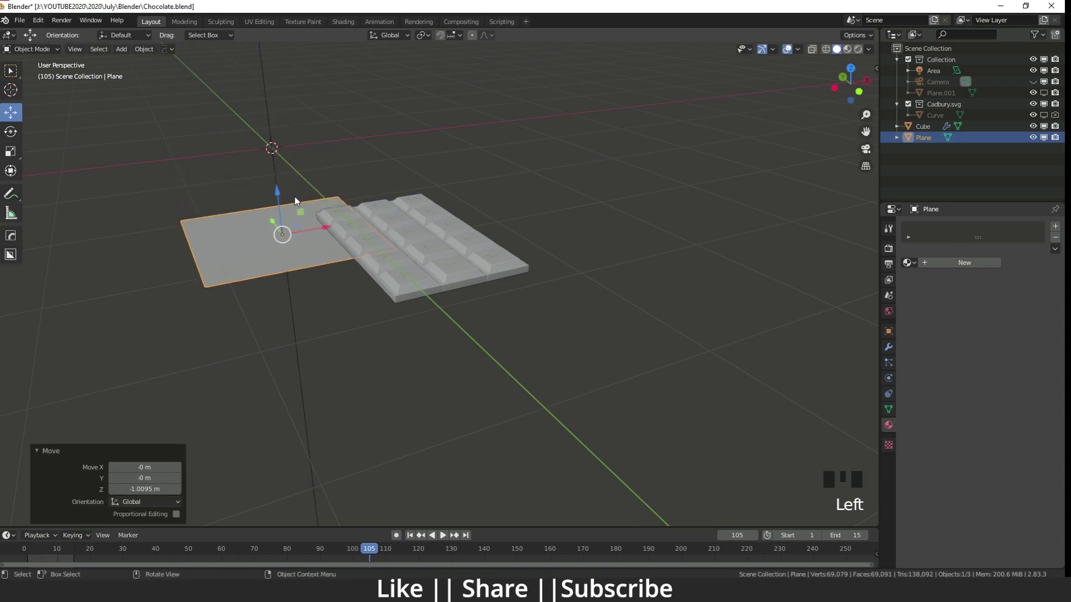
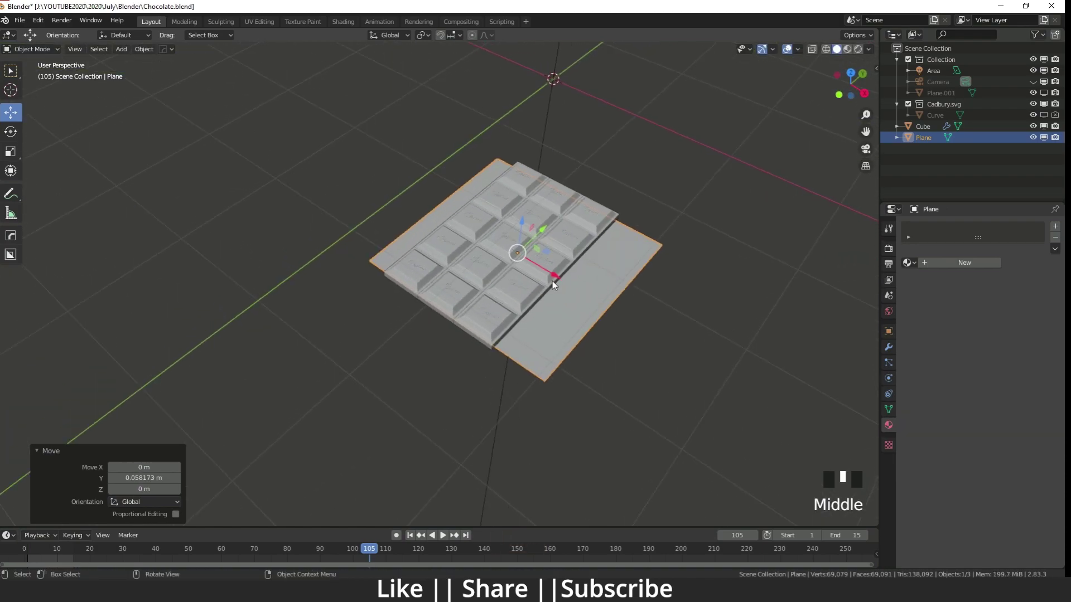
click(553, 280)
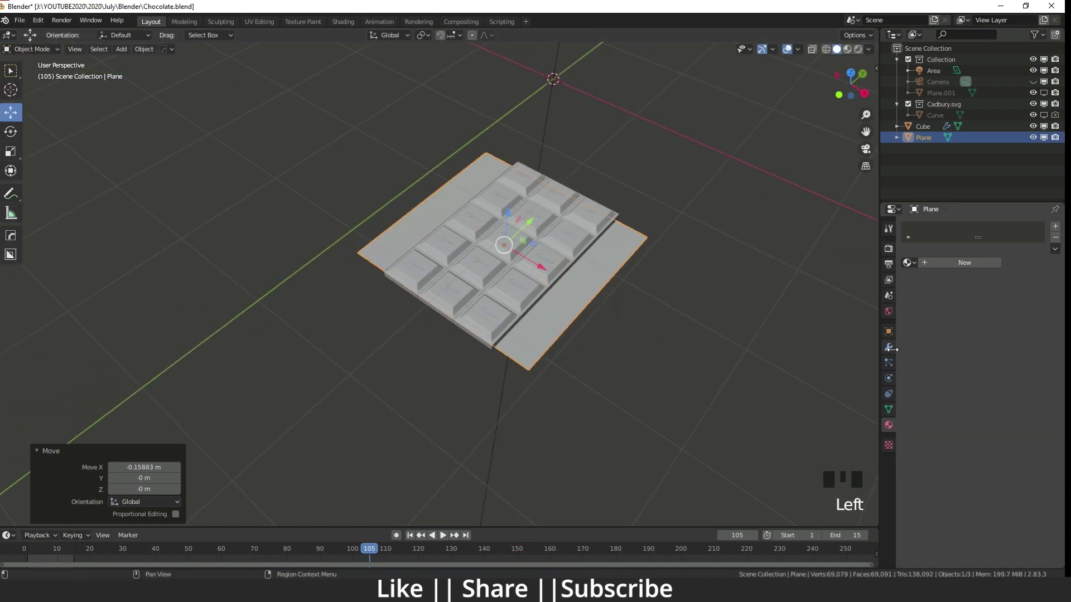
Step: Add an Ocean modifier to the plane and begin scaling the wavy surface up
click(890, 351)
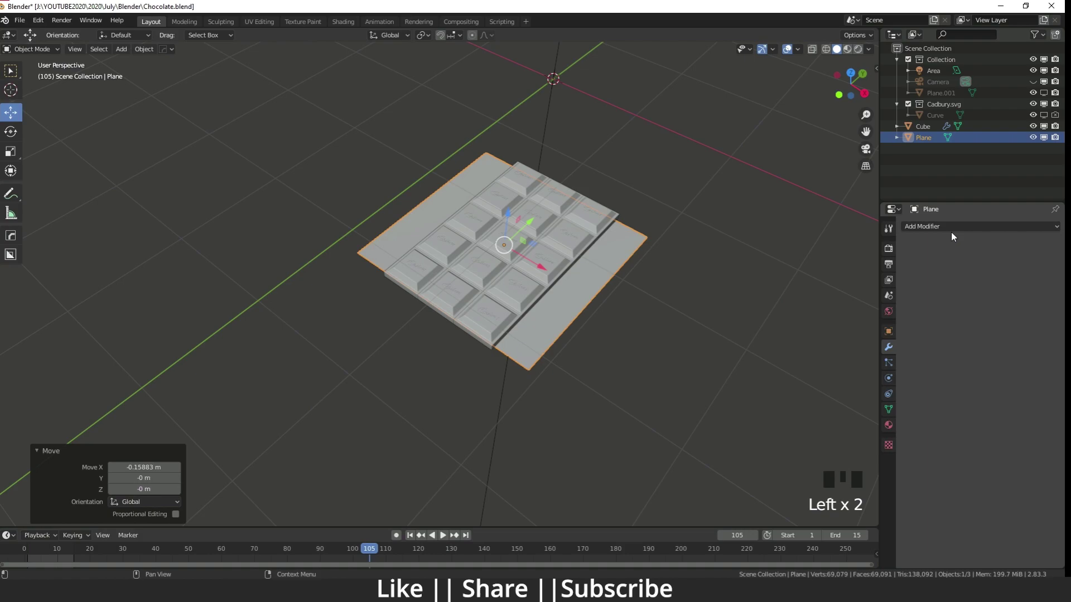
drag(957, 229, 625, 311)
scroll(down, 3)
middle_click(692, 319)
scroll(up, 3)
key(s)
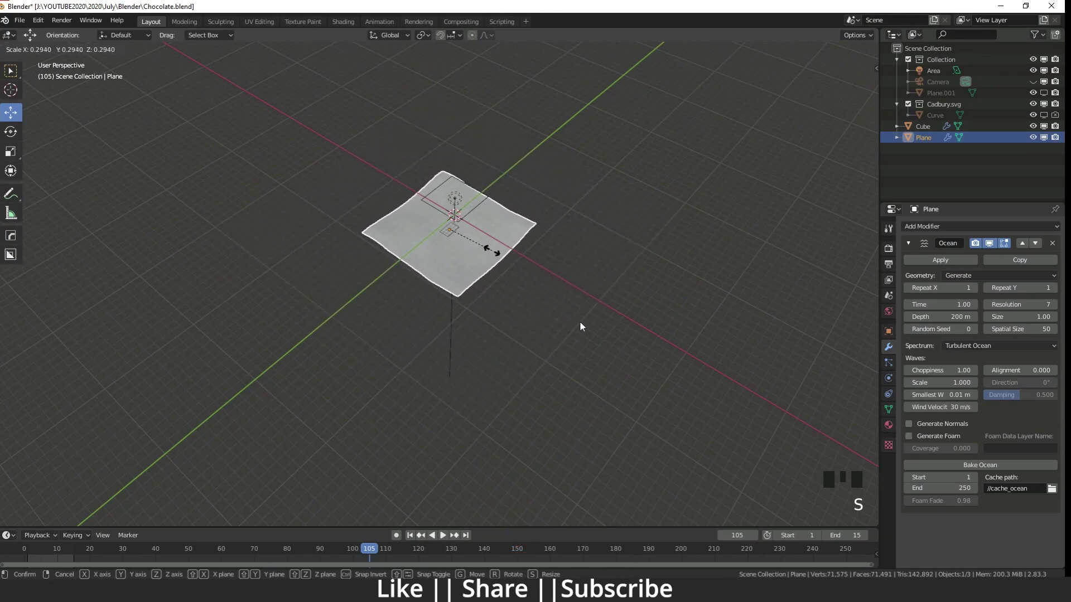
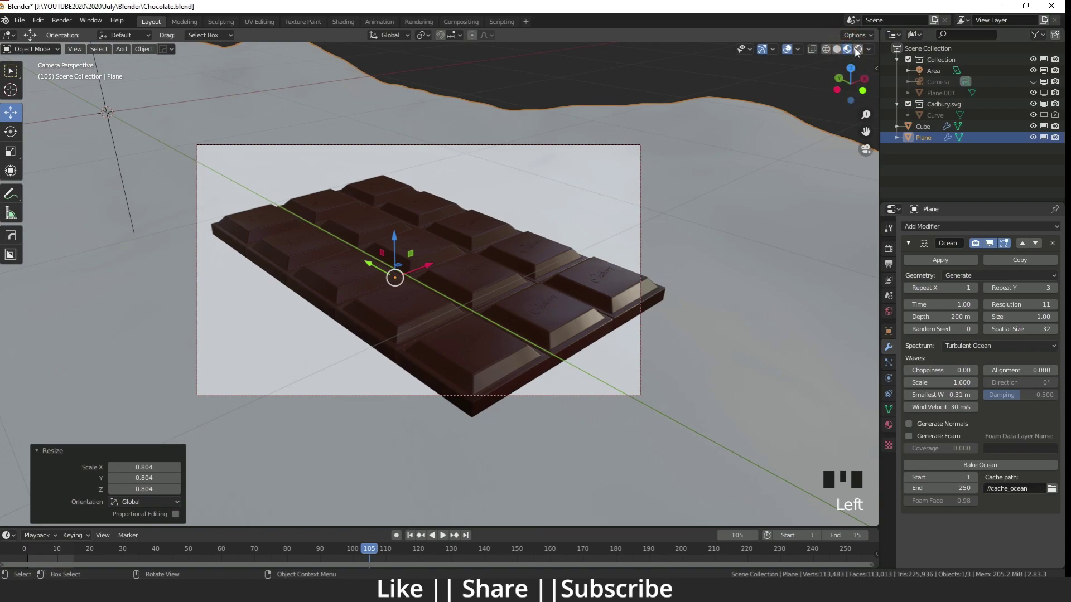
Step: Leave the camera view and orbit around the bar sitting on the ocean surface
key(KP_0)
drag(371, 248, 428, 249)
scroll(up, 3)
drag(428, 273, 493, 313)
scroll(down, 3)
middle_click(265, 321)
scroll(up, 3)
drag(298, 330, 559, 324)
scroll(down, 3)
drag(534, 348, 531, 271)
scroll(up, 3)
Step: Check the bar from the side at wave level, then return to the camera's view with Numpad 0
drag(525, 352, 514, 389)
scroll(down, 3)
drag(541, 379, 972, 355)
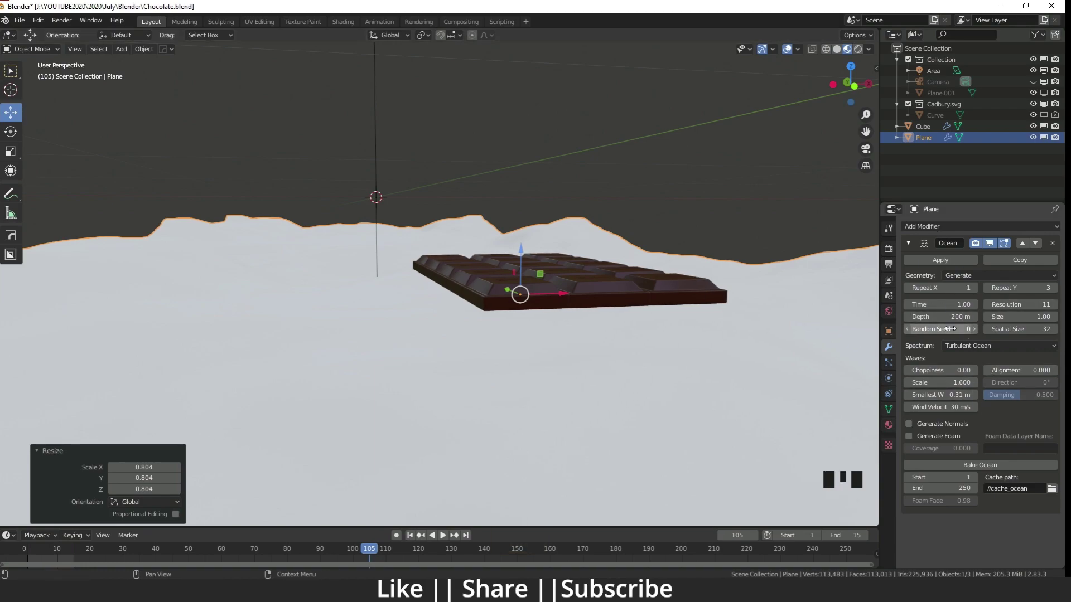
scroll(down, 3)
drag(502, 349, 414, 361)
scroll(up, 3)
drag(411, 389, 440, 380)
scroll(up, 3)
key(KP_0)
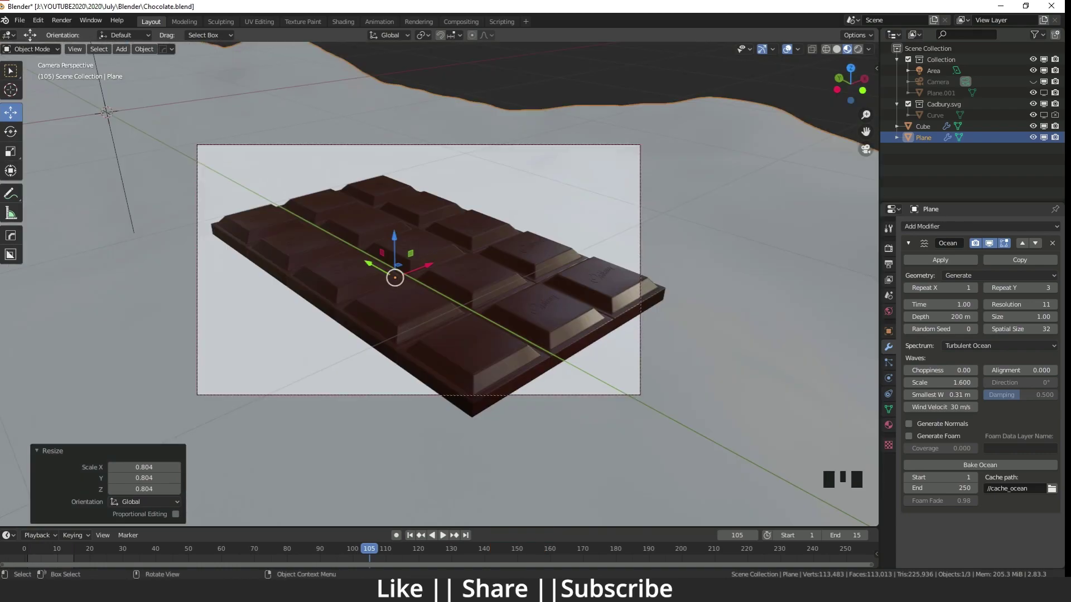
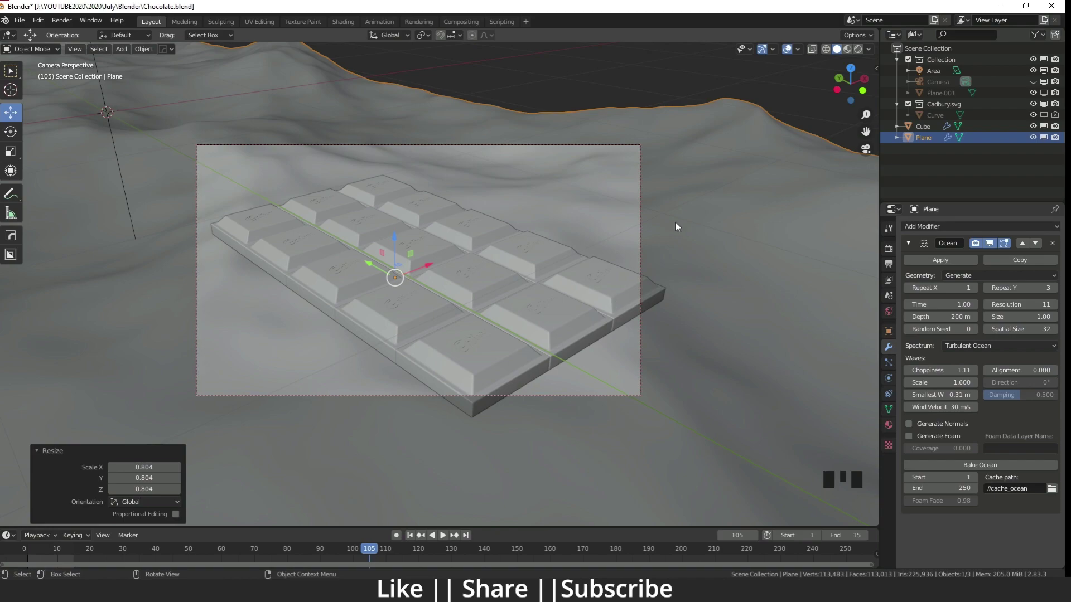
Step: Switch to material preview, select the Plane then the Cube and link materials with Ctrl+L
click(854, 54)
key(KP_0)
scroll(down, 3)
drag(724, 340, 572, 311)
scroll(up, 3)
drag(556, 242, 650, 198)
click(650, 198)
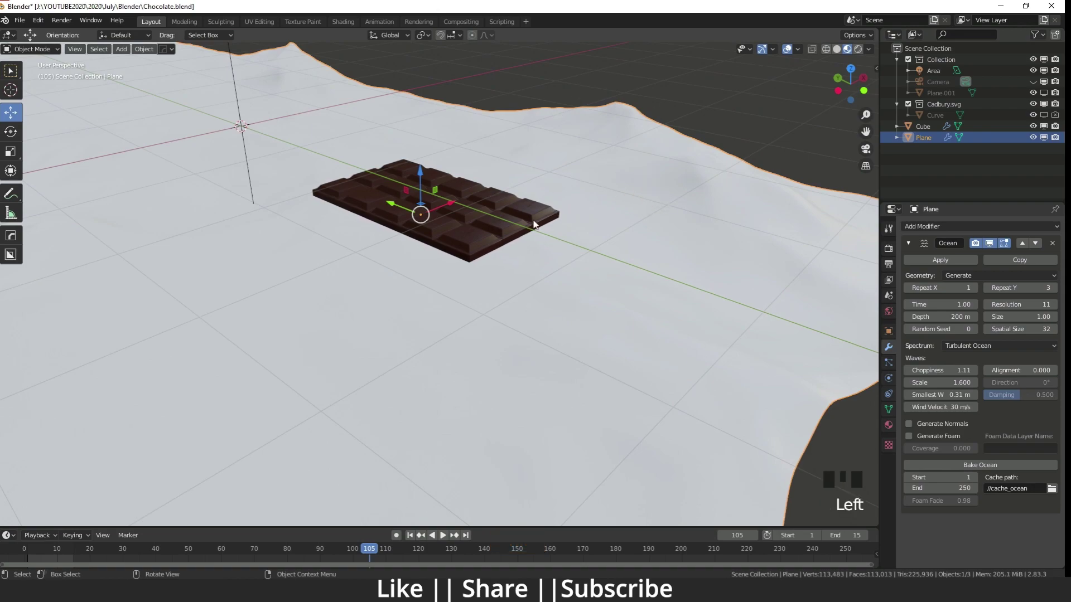
click(511, 235)
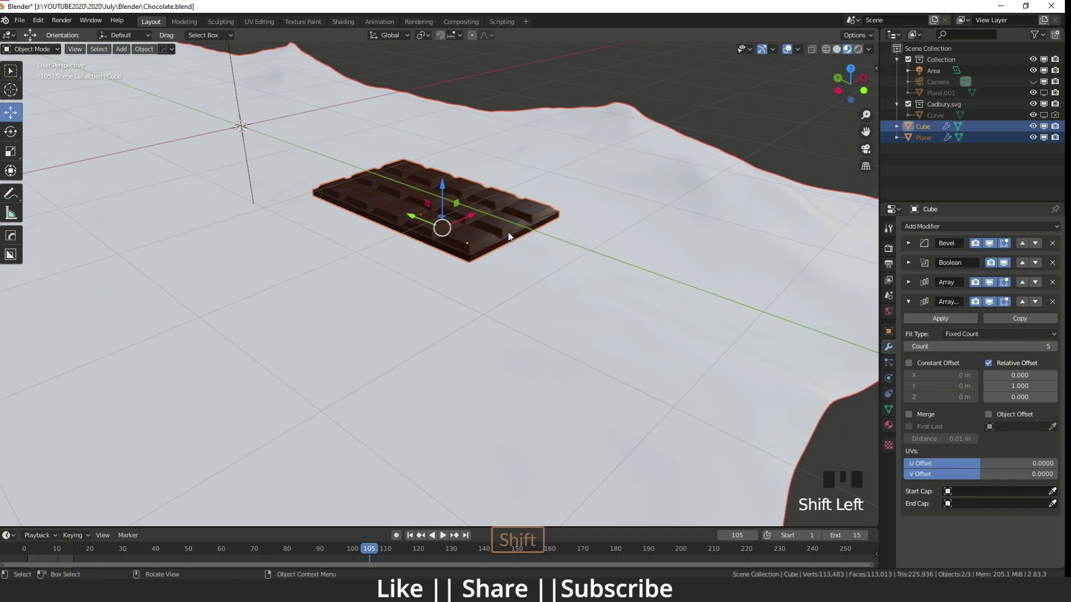
key(ctrl+l)
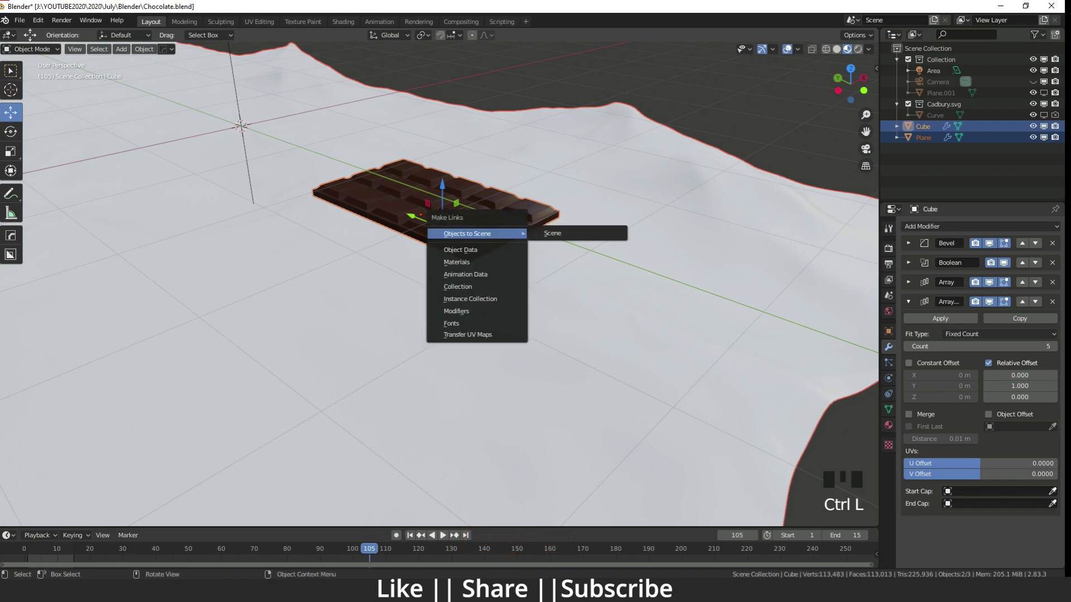
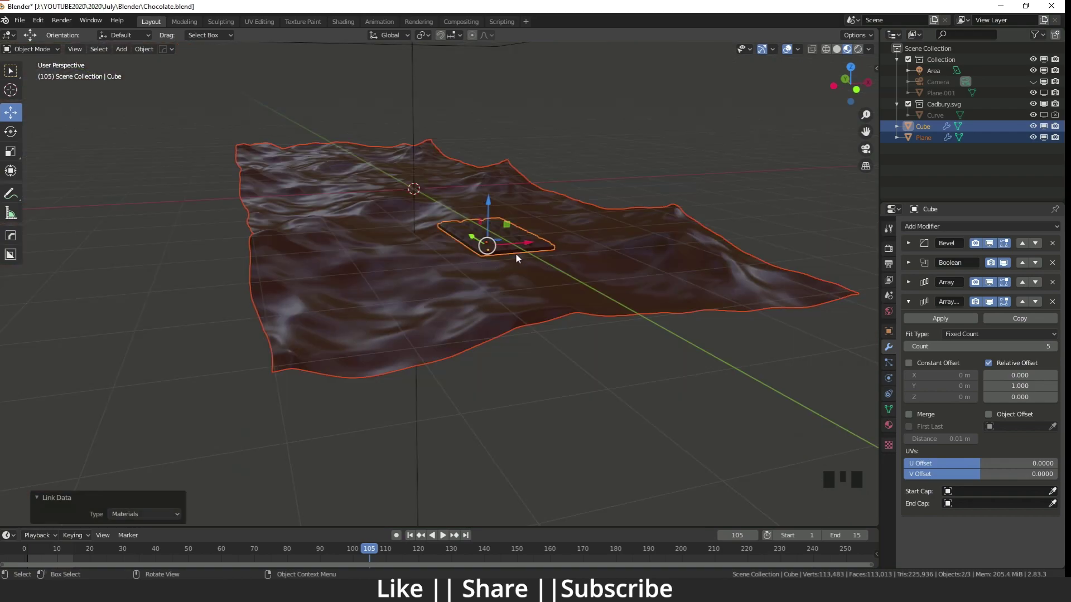
Step: Lower the chocolate bar along Z so it rests partly sunk into the waves in camera view
key(KP_0)
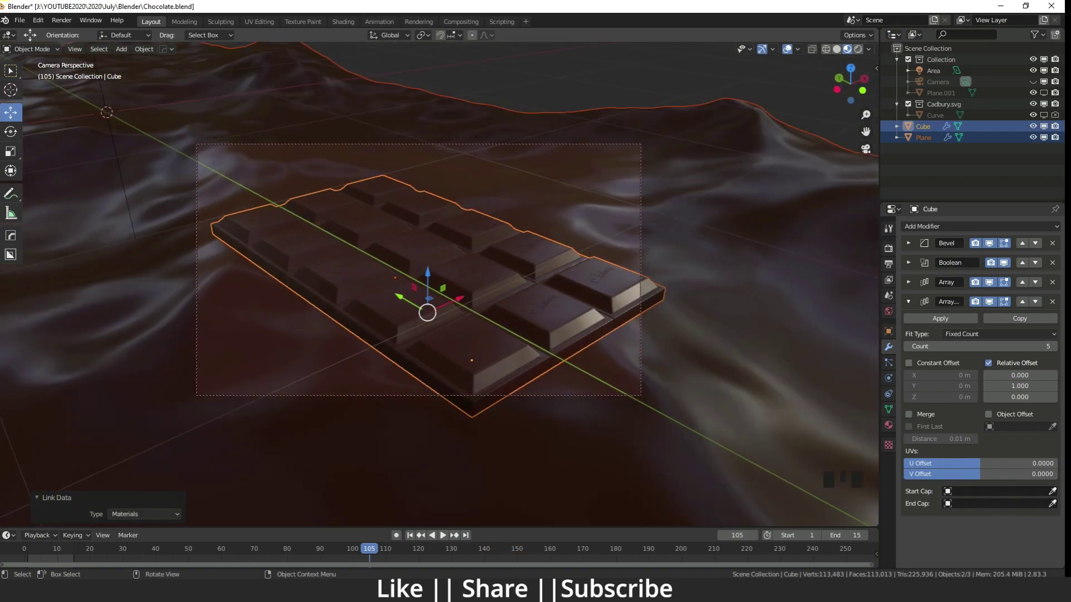
key(KP_0)
scroll(up, 3)
drag(536, 280, 524, 261)
scroll(up, 3)
drag(516, 278, 483, 333)
click(483, 333)
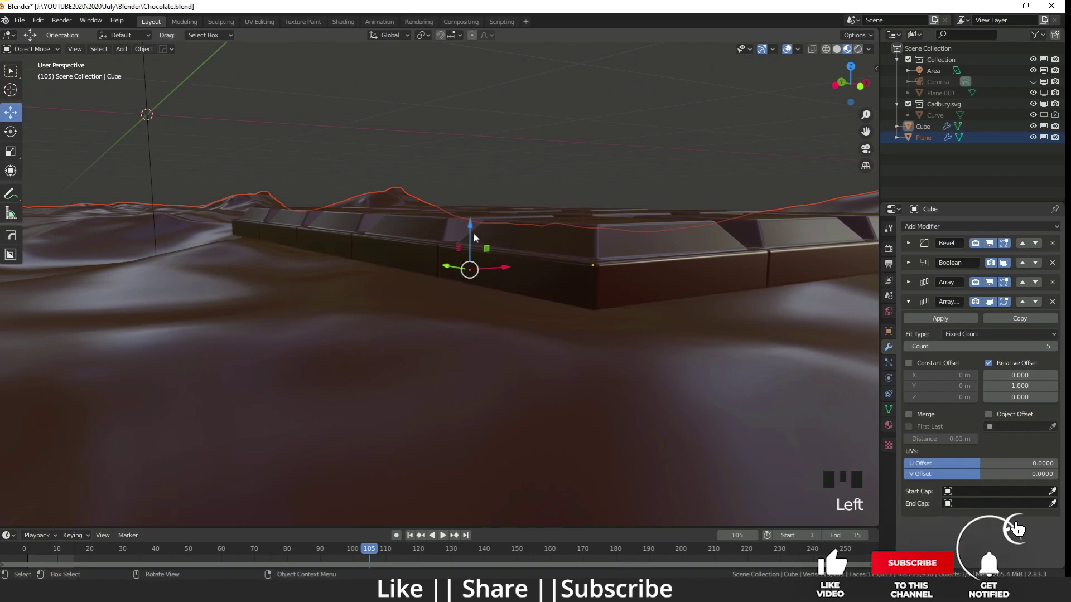
click(473, 236)
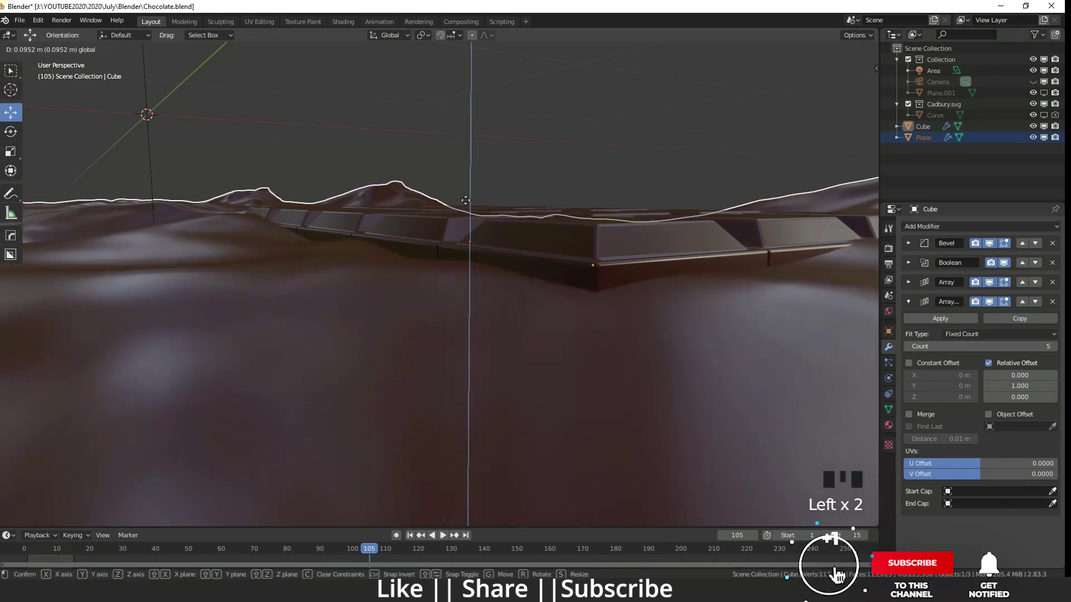
key(KP_0)
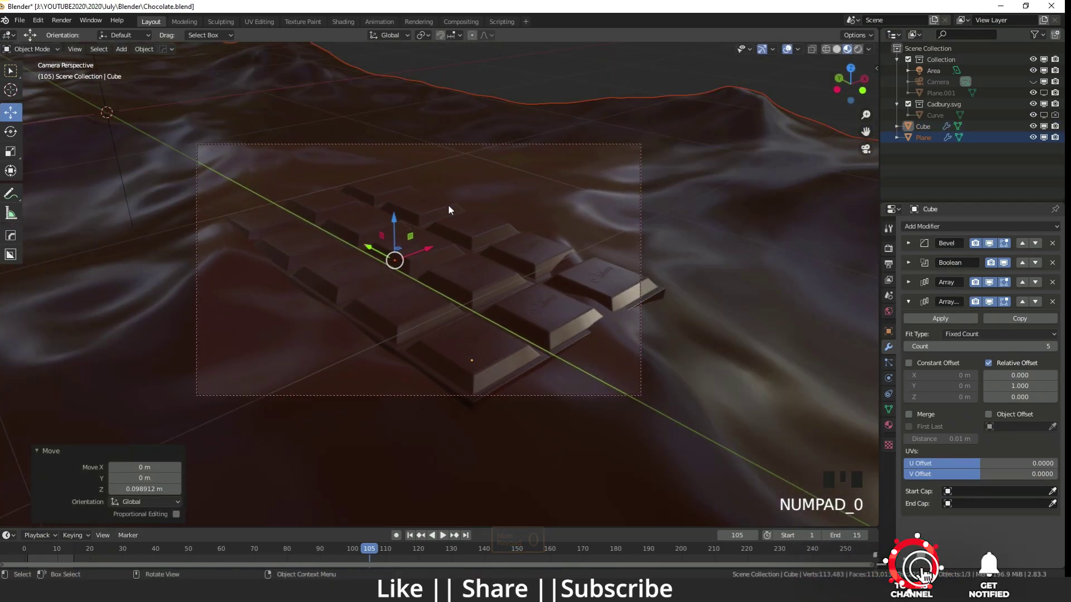
click(396, 221)
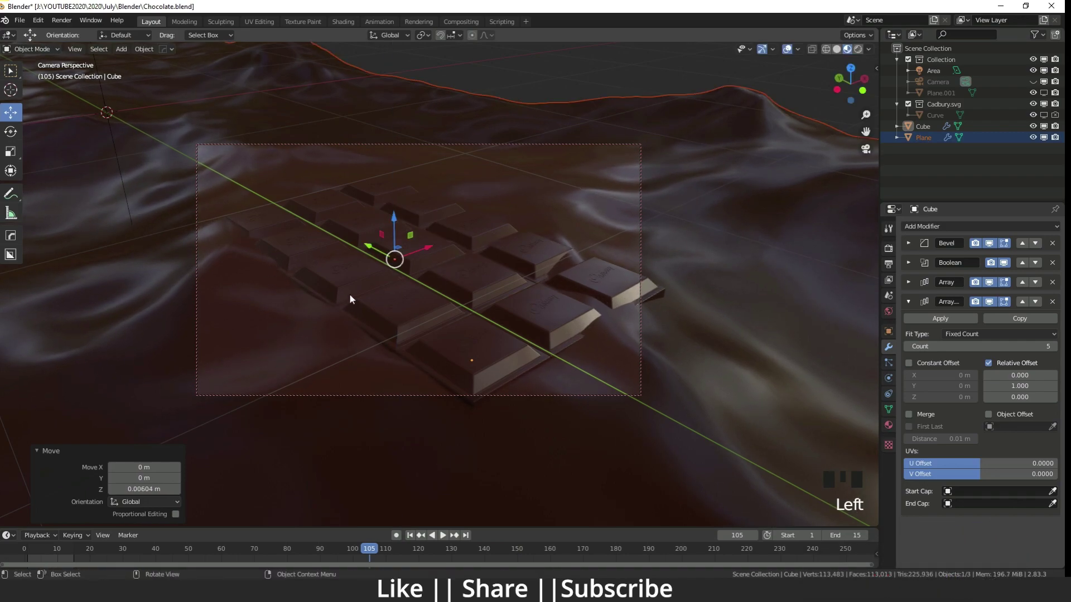
Step: Leave the camera view and pull back to see the whole ocean surface
key(KP_0)
scroll(down, 3)
drag(371, 303, 397, 306)
scroll(down, 3)
drag(445, 272, 913, 304)
Step: In World Properties set the HDRI to Abandoned Church with Background Strength 2.0
click(913, 304)
click(891, 316)
drag(907, 385, 963, 436)
scroll(down, 3)
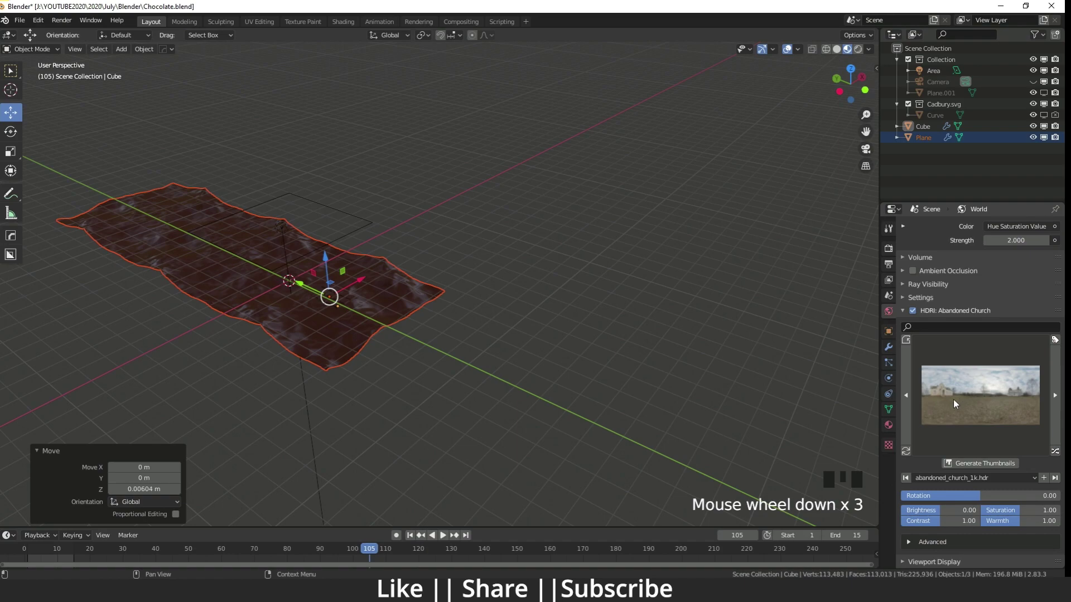
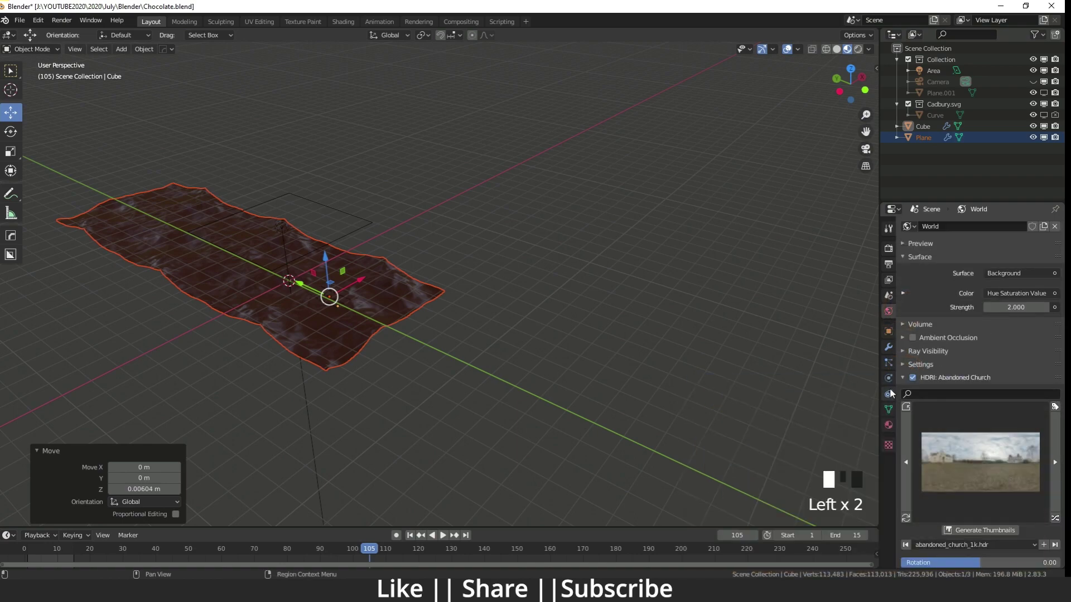
Step: Switch the viewport to Rendered shading and orbit to inspect the chocolate bar on the molten waves
click(858, 52)
drag(905, 380, 1049, 92)
scroll(up, 3)
drag(369, 323, 287, 362)
drag(286, 361, 410, 245)
Step: Select the curved backdrop Plane.001 behind the bar and settle on the camera view of the scene
click(405, 251)
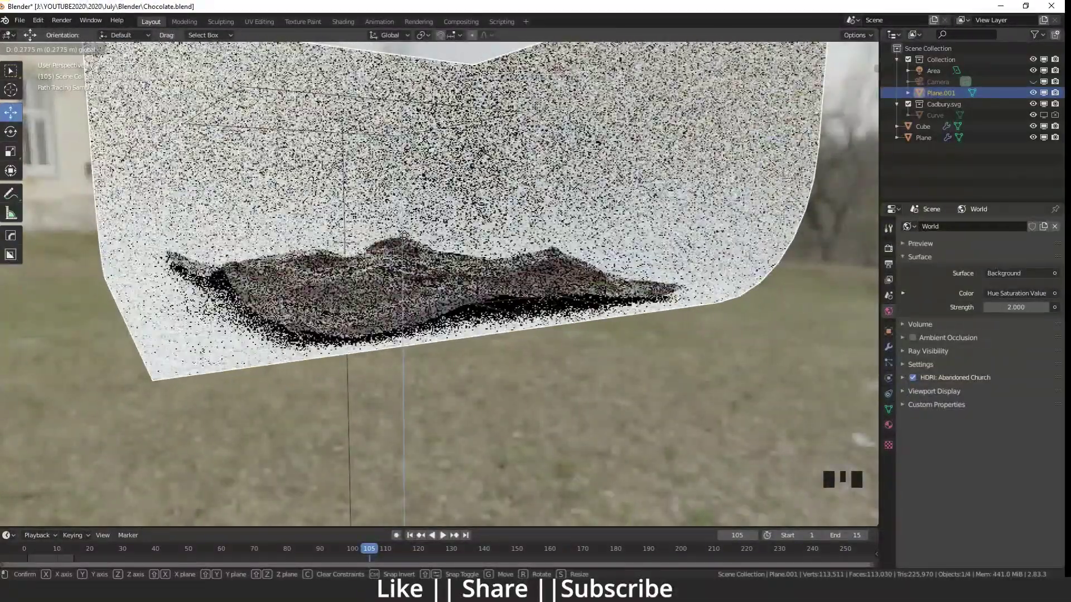
key(KP_0)
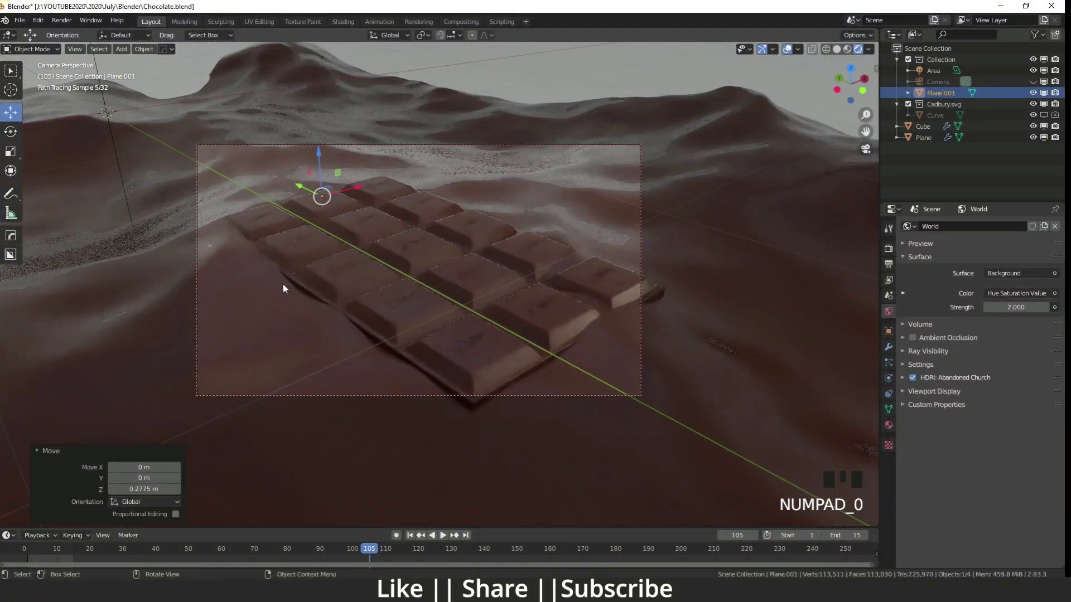
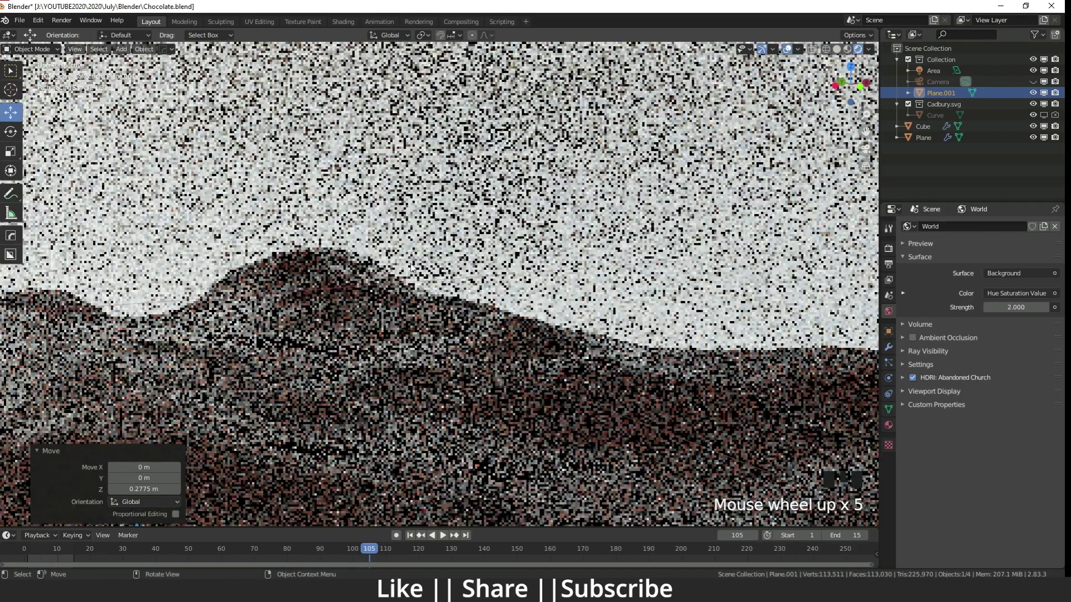
scroll(down, 3)
drag(455, 254, 346, 286)
drag(433, 296, 417, 272)
key(KP_0)
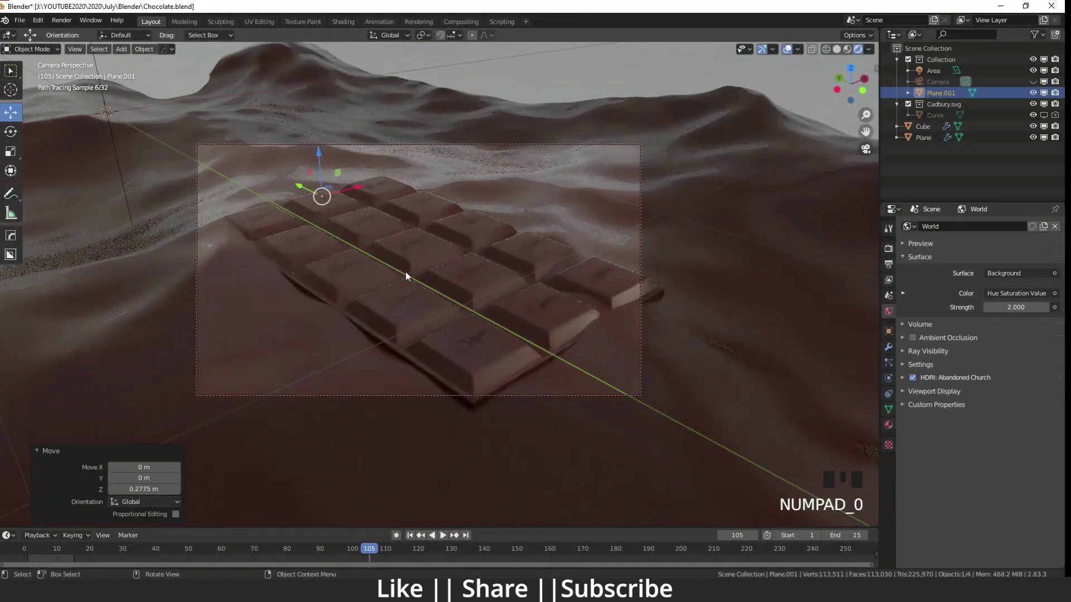